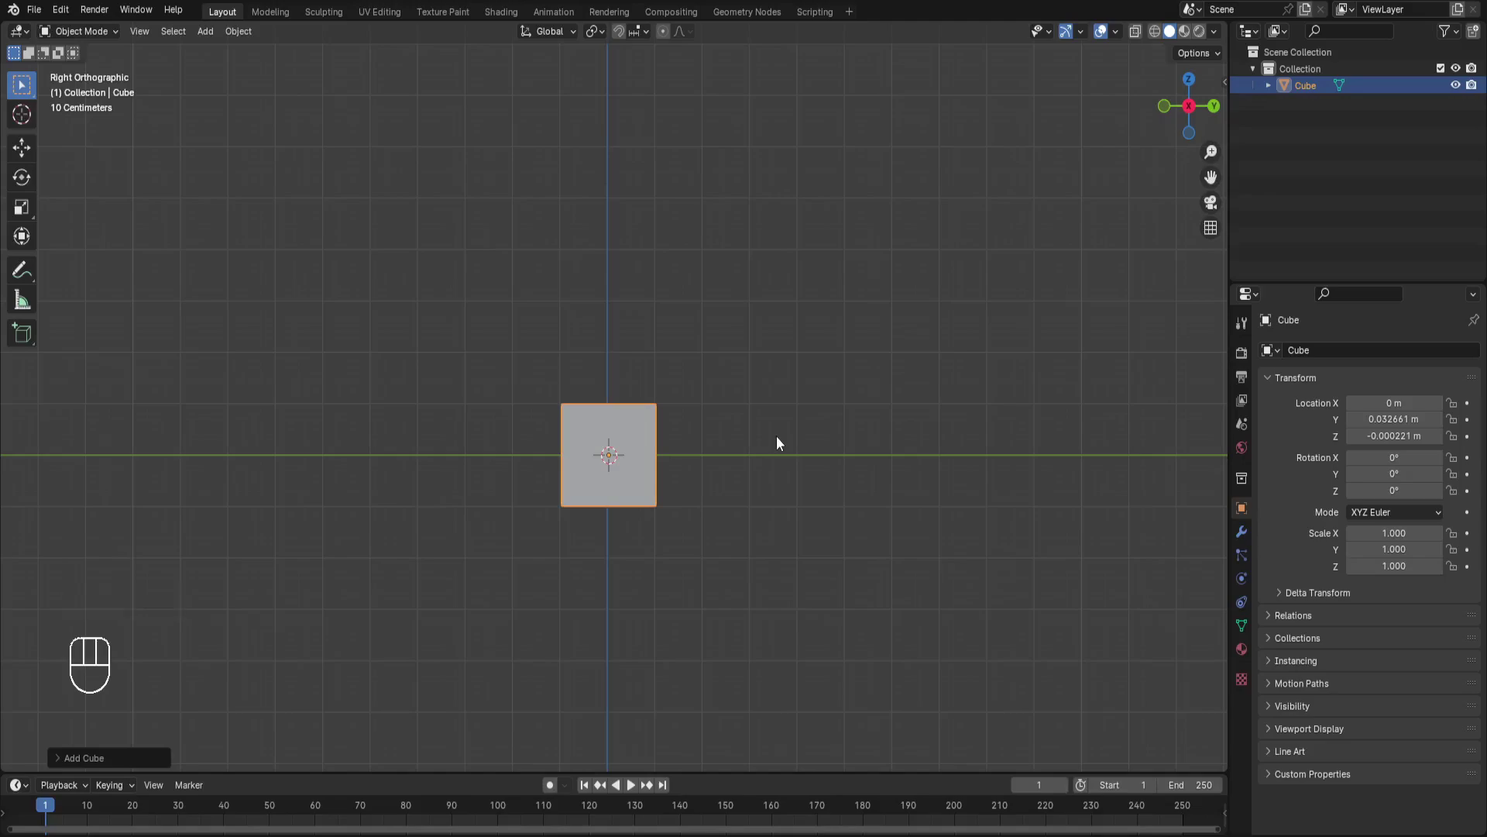
Enter Edit Mode on the starting cube to begin shaping the rocket body
{"action": "key", "text": "Tab"}
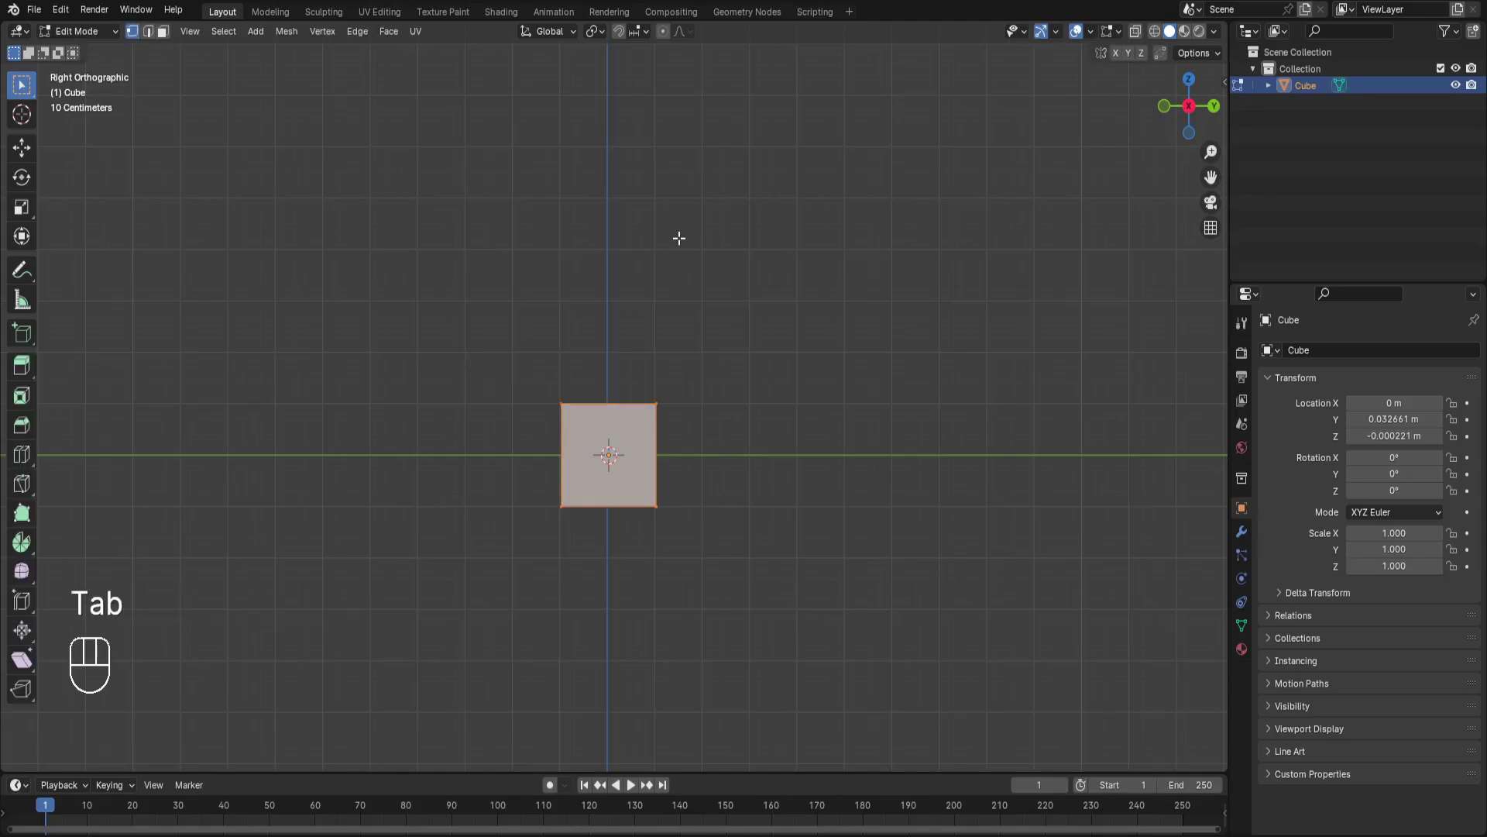
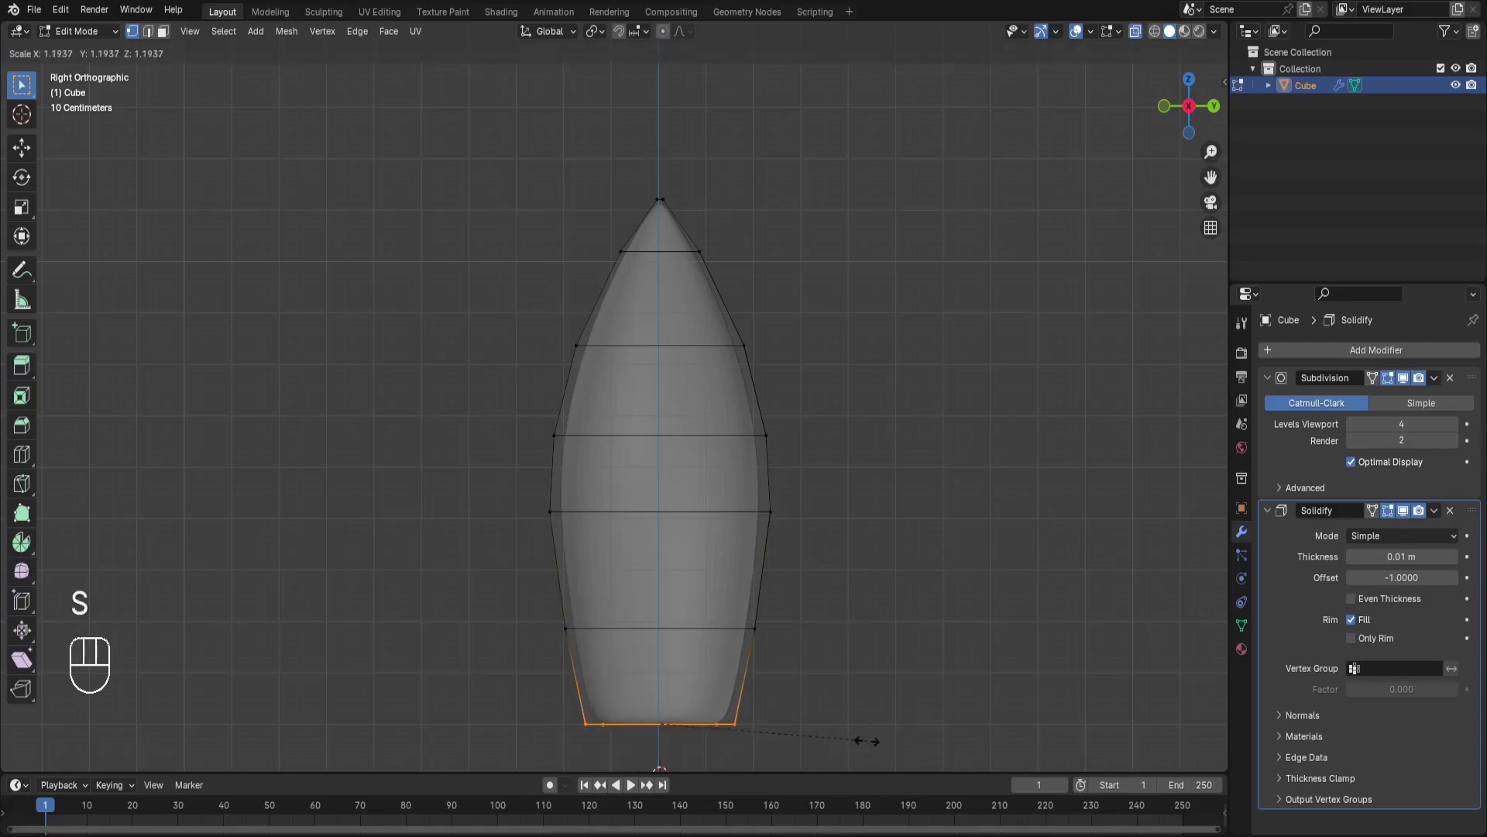
{"action": "left_click", "coordinate": [859, 739]}
{"action": "key", "text": "Tab"}
{"action": "left_click", "coordinate": [1438, 389]}
{"action": "left_click", "coordinate": [1453, 386]}
{"action": "left_click", "coordinate": [1142, 35]}
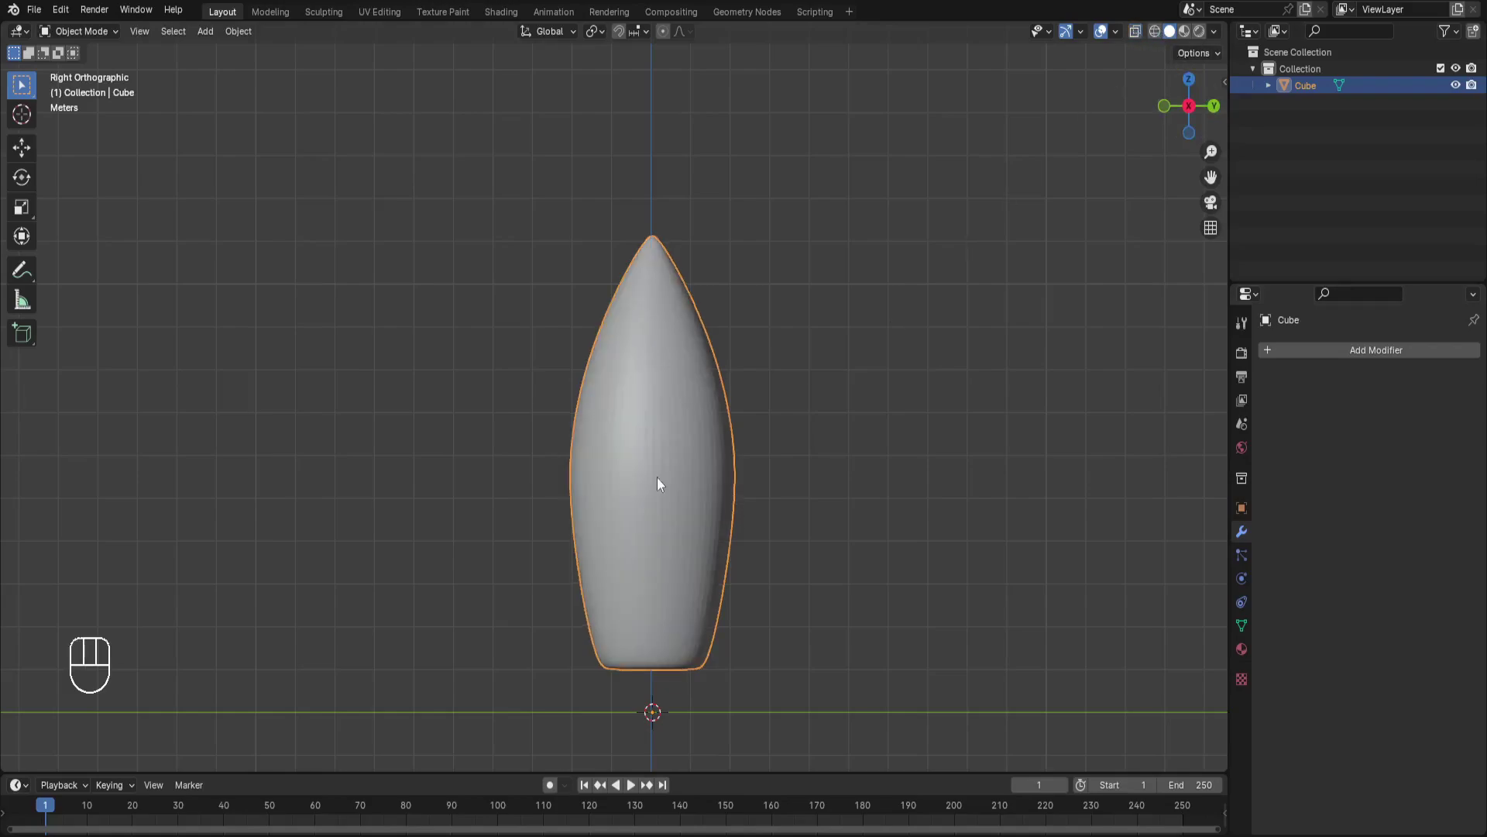
{"action": "key", "text": "w"}
{"action": "middle_click", "coordinate": [839, 484]}
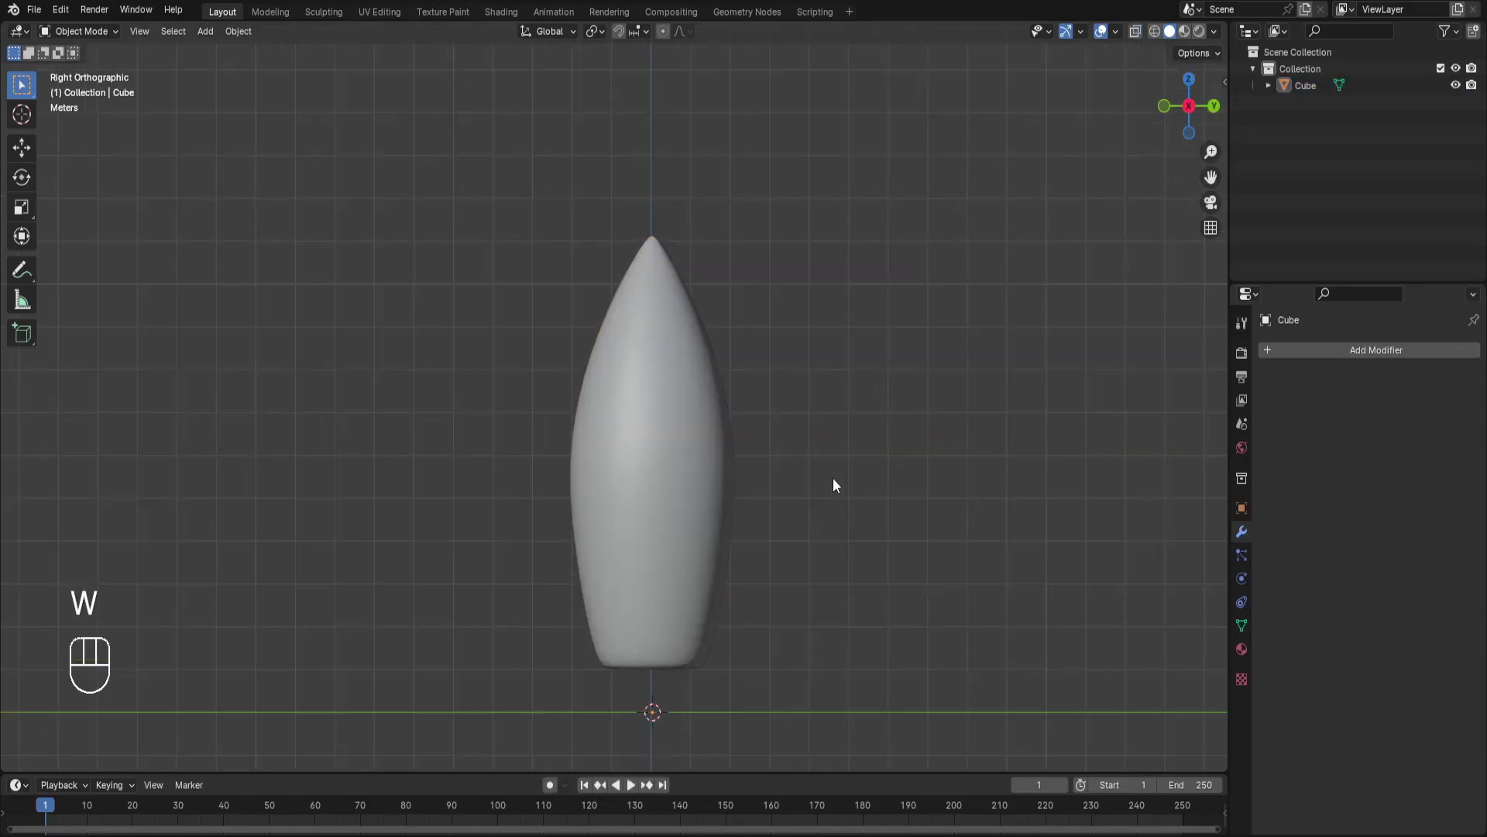
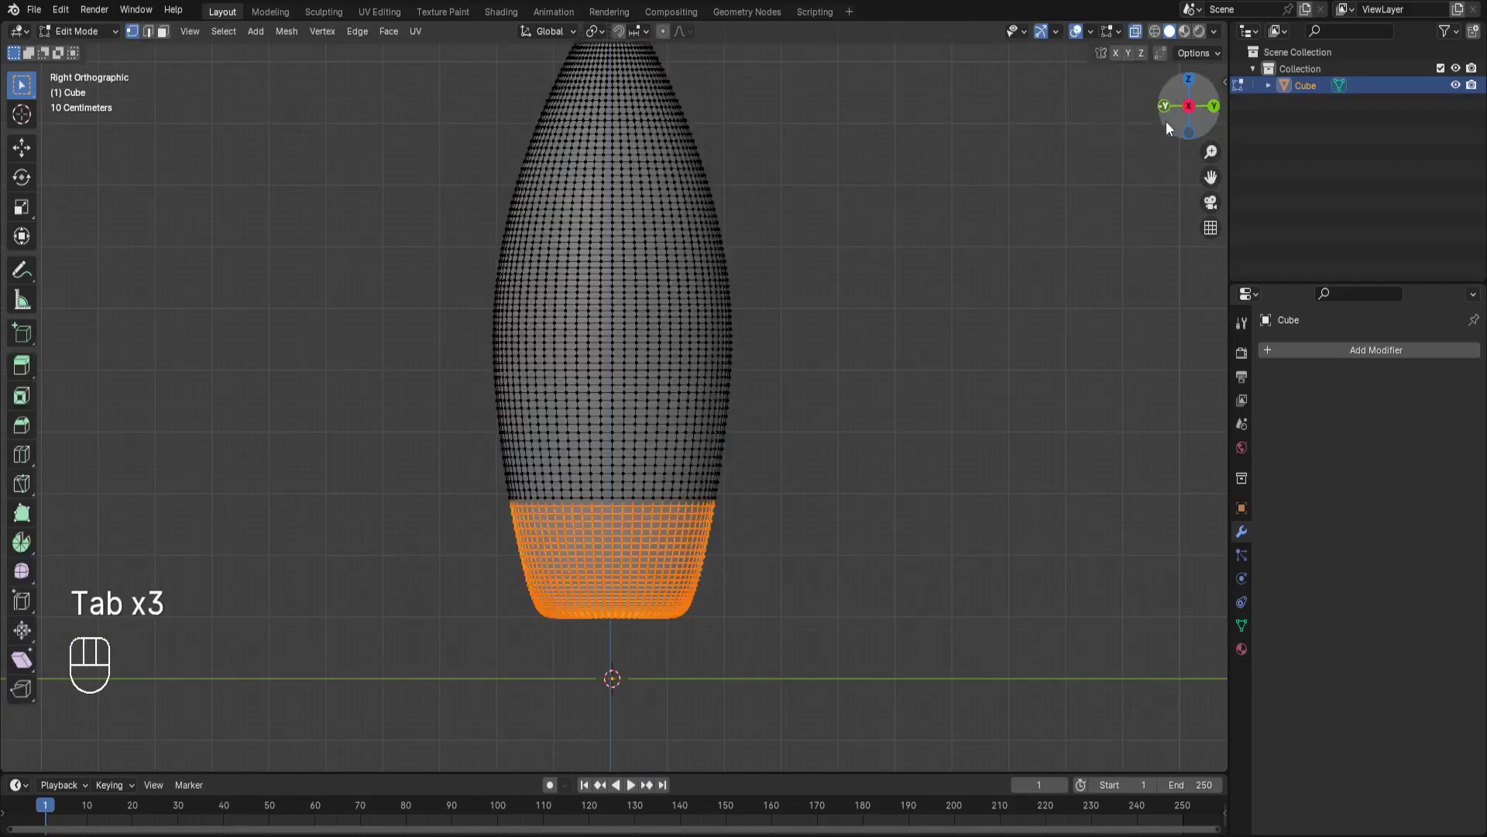
{"action": "key", "text": "Tab"}
{"action": "left_click", "coordinate": [1183, 111]}
{"action": "key", "text": "Tab"}
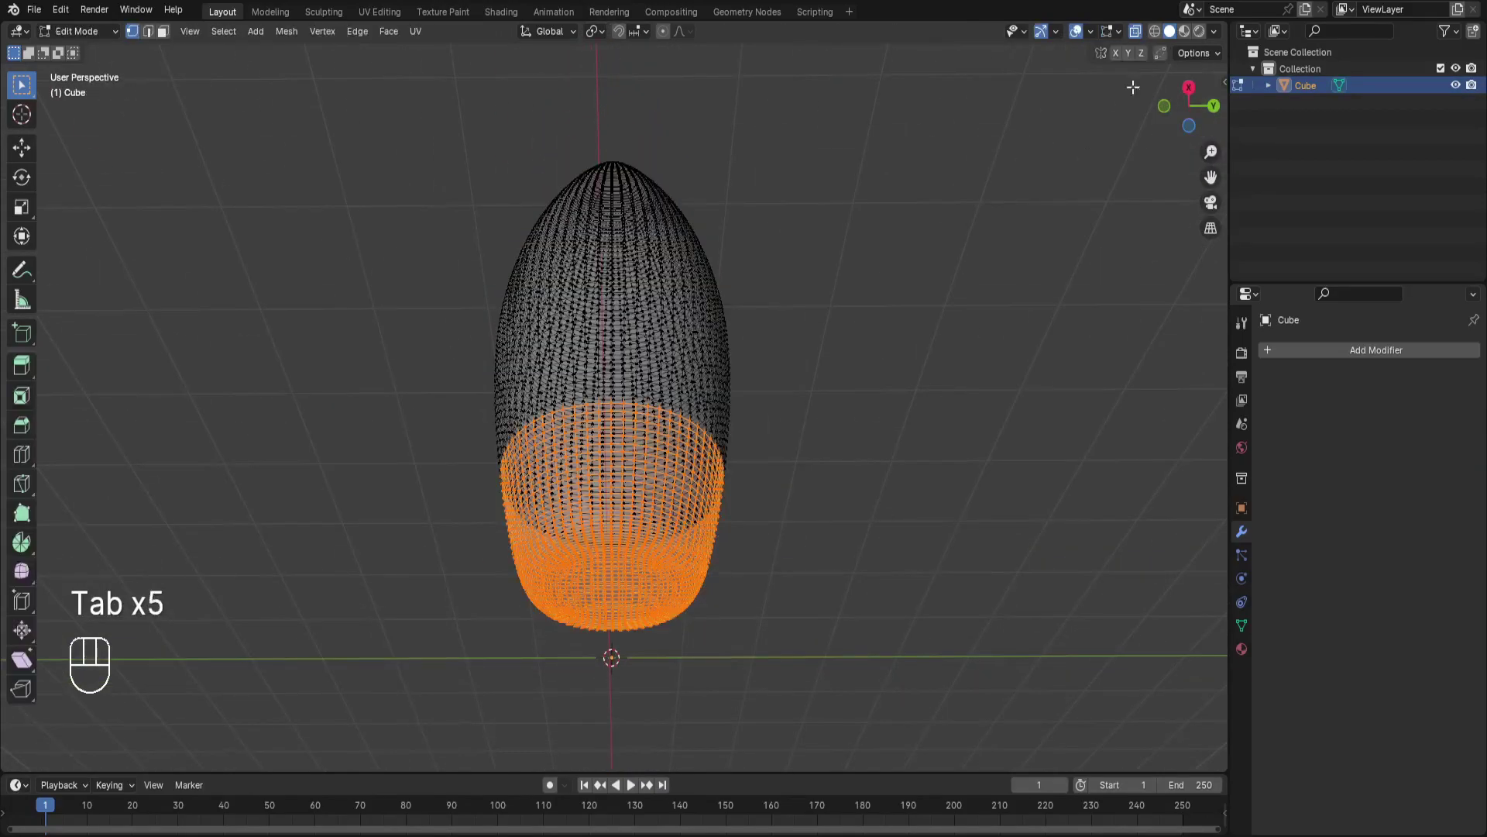
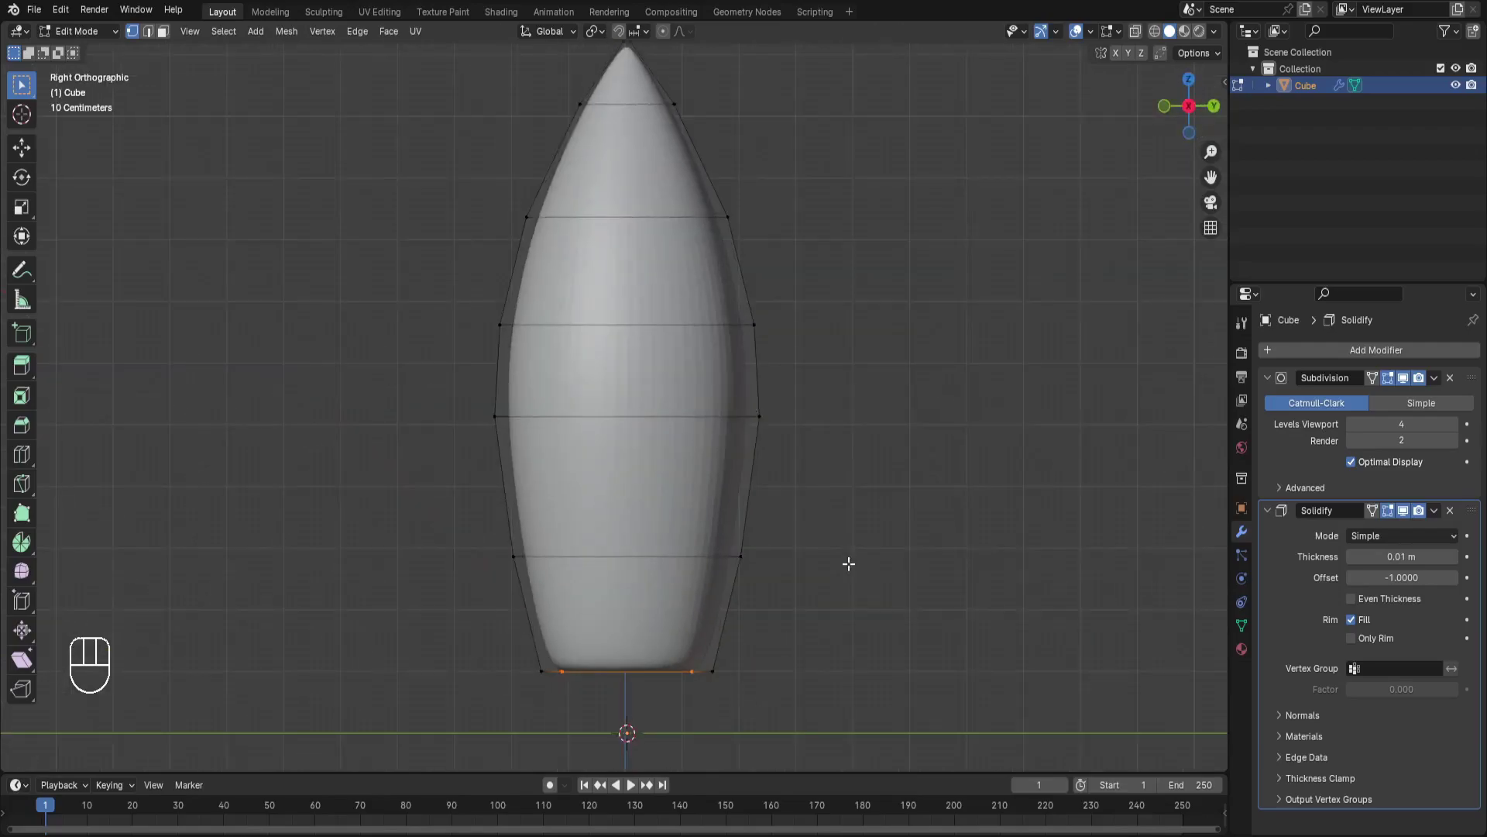
Extrude the bottom edge down and scale its rings into a narrower ridged base, then leave Edit Mode
{"action": "key", "text": "e"}
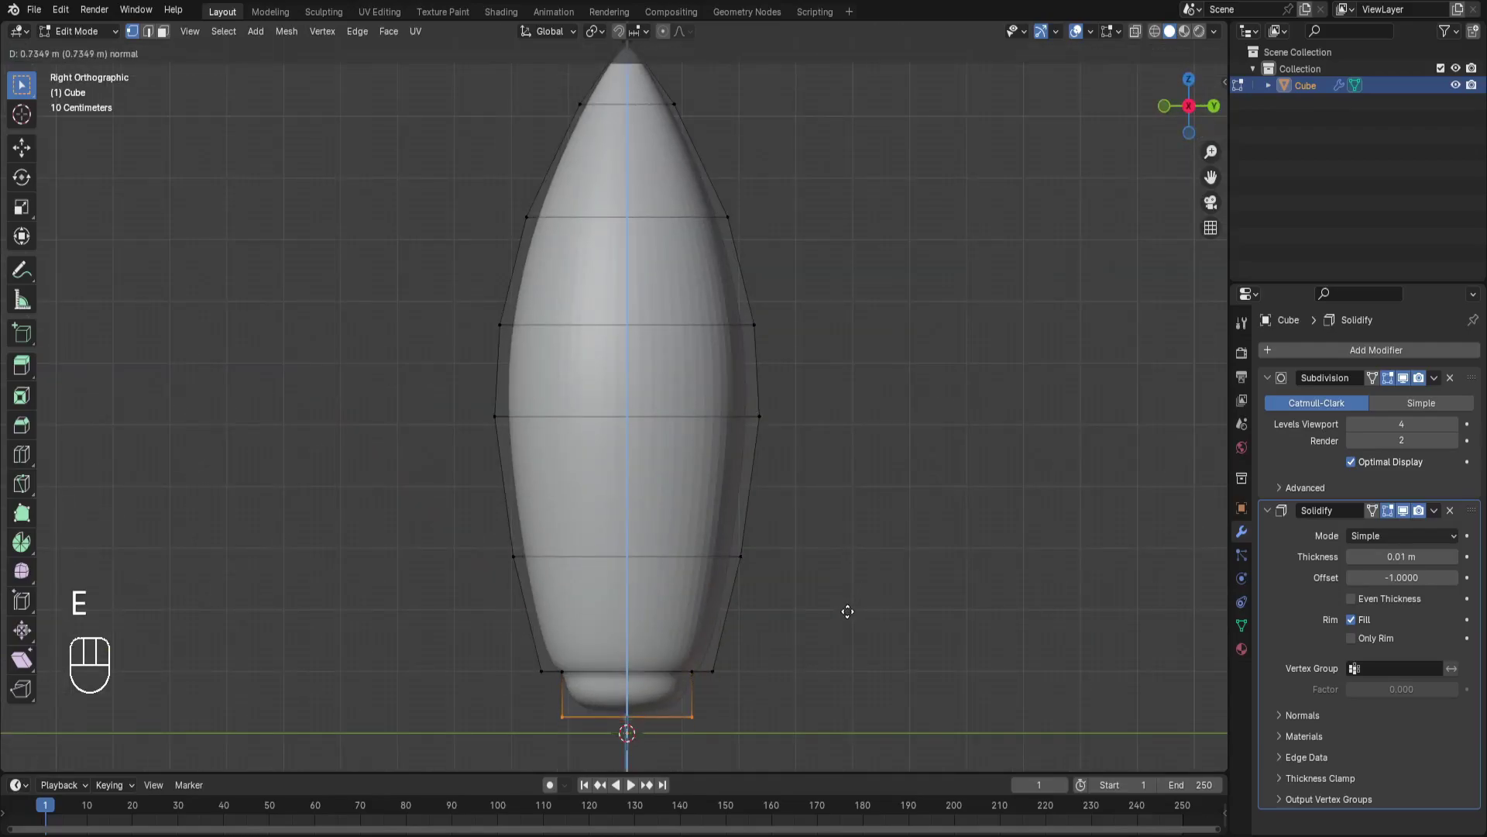
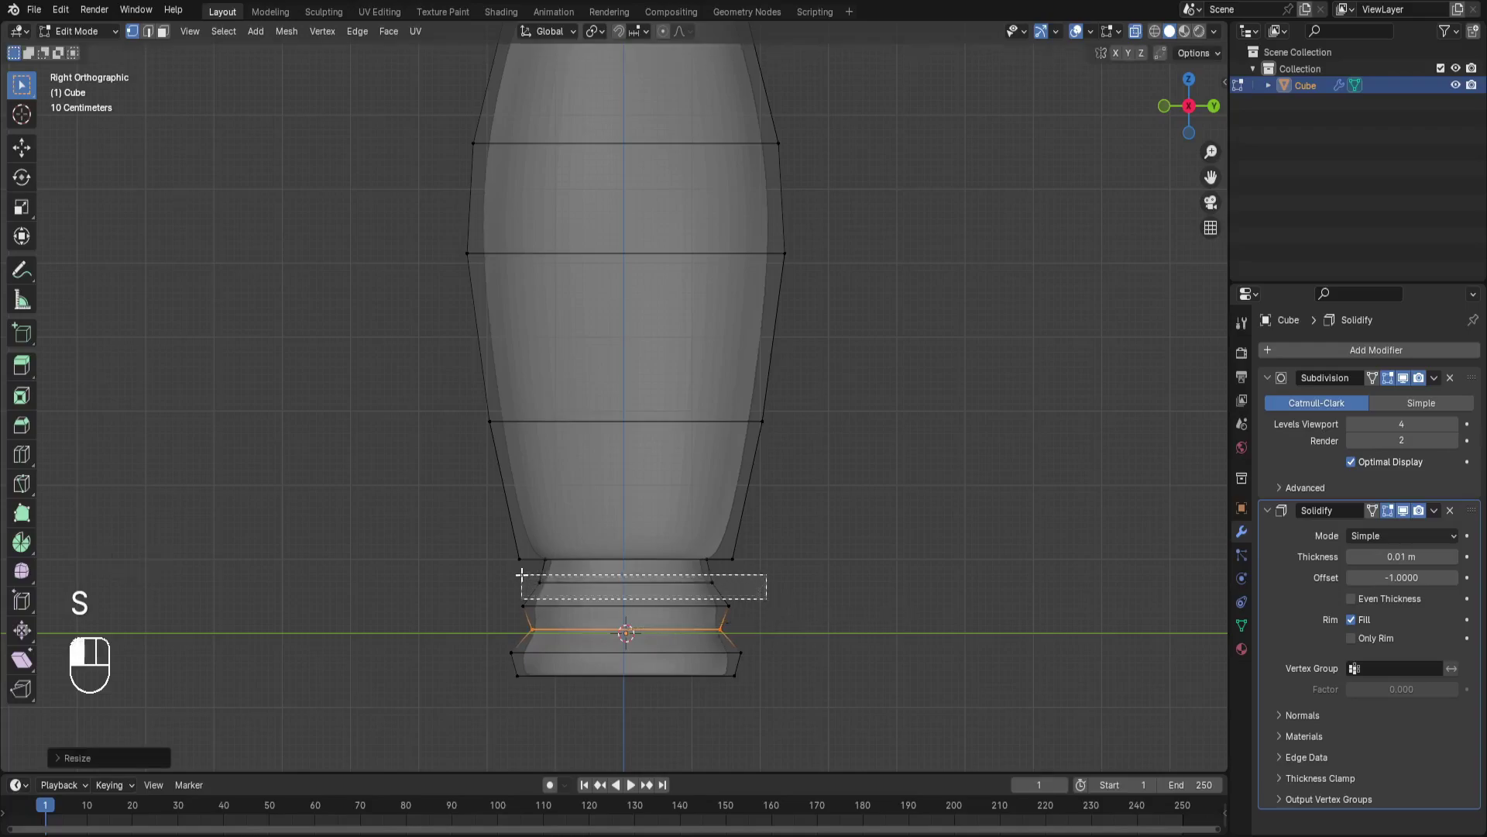
{"action": "key", "text": "s"}
{"action": "key", "text": "Tab"}
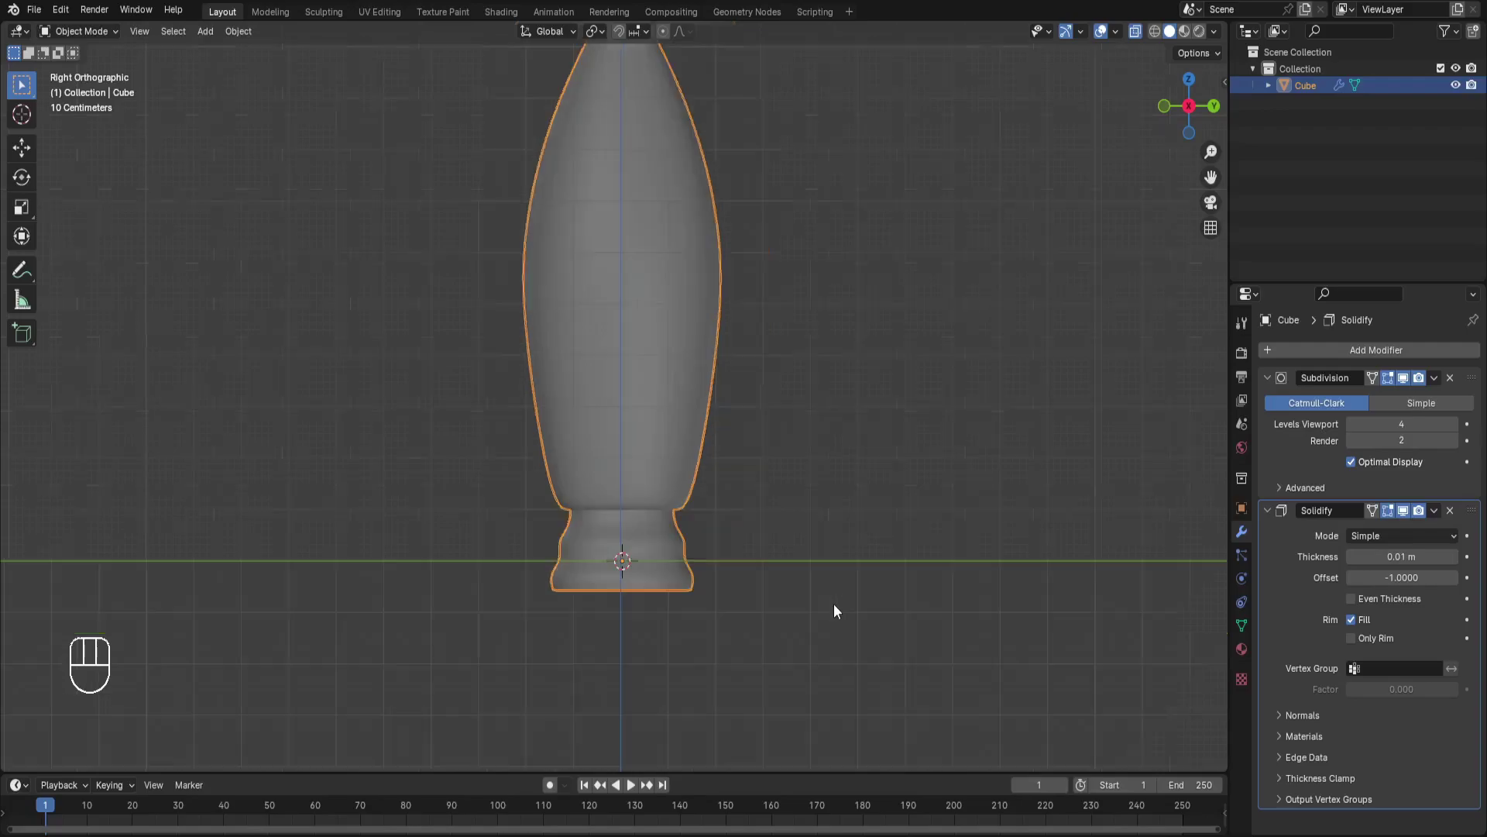
{"action": "left_click_drag", "start_coordinate": [1437, 380], "coordinate": [1434, 419]}
Apply the body's Subdivision Surface and Solidify modifiers permanently
{"action": "left_click", "coordinate": [1451, 388]}
{"action": "left_click", "coordinate": [1215, 178]}
{"action": "left_click", "coordinate": [1144, 42]}
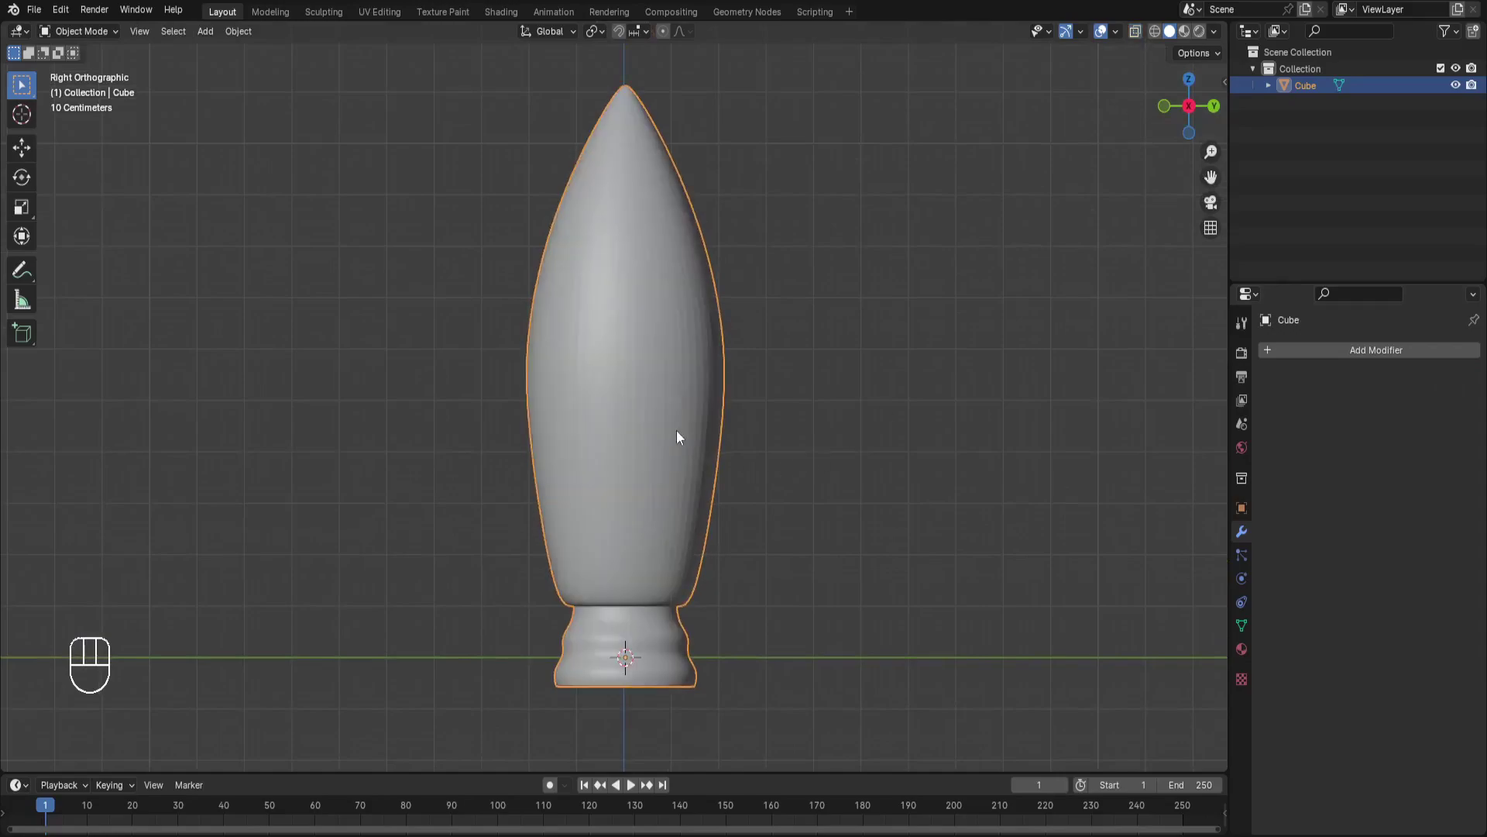
Add a new Plane at the base of the rocket to start a fin
{"action": "key", "text": "w"}
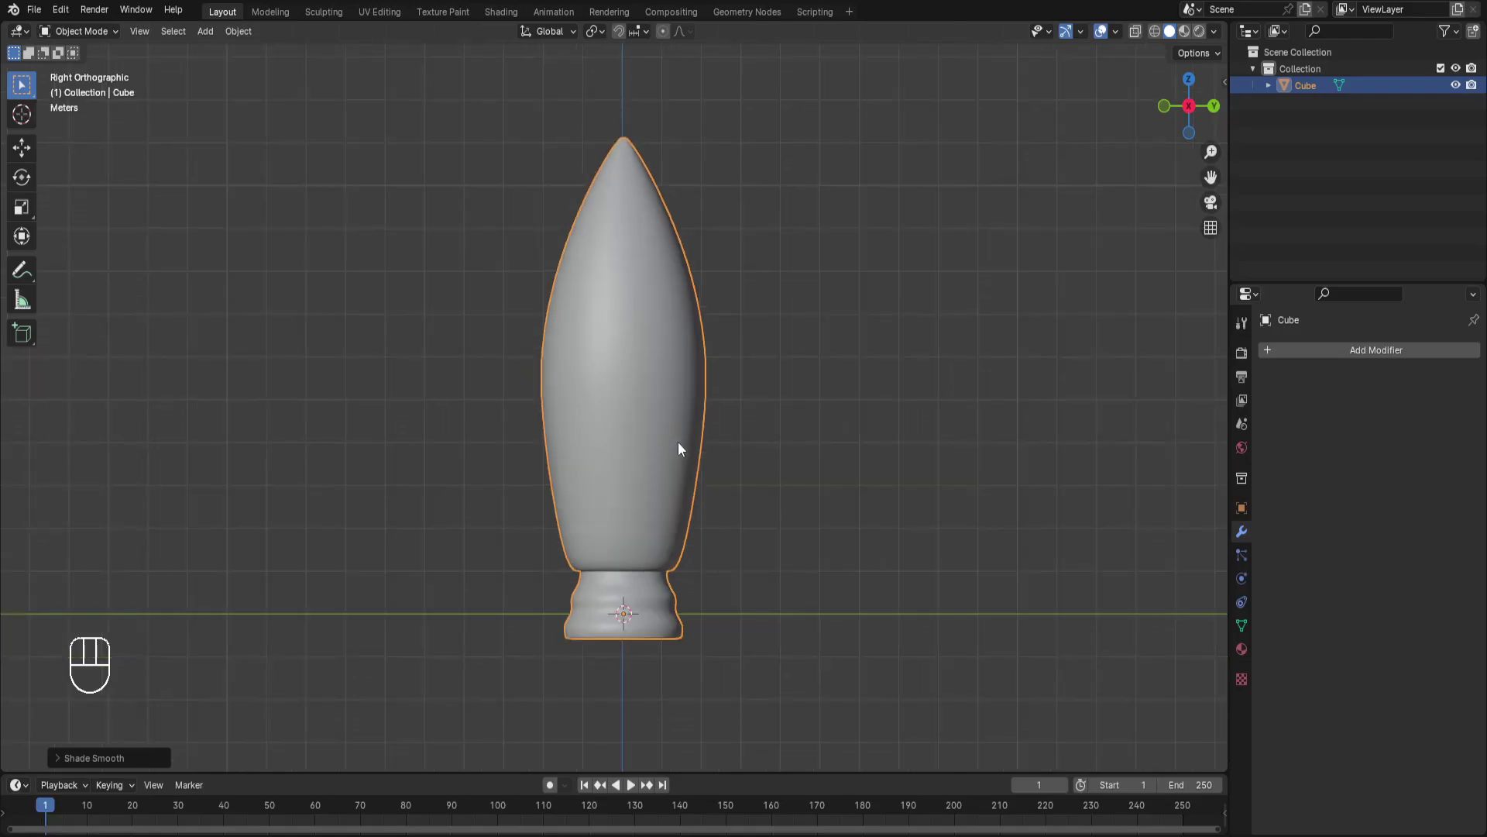
{"action": "middle_click", "coordinate": [791, 559]}
{"action": "key", "text": "shift+a"}
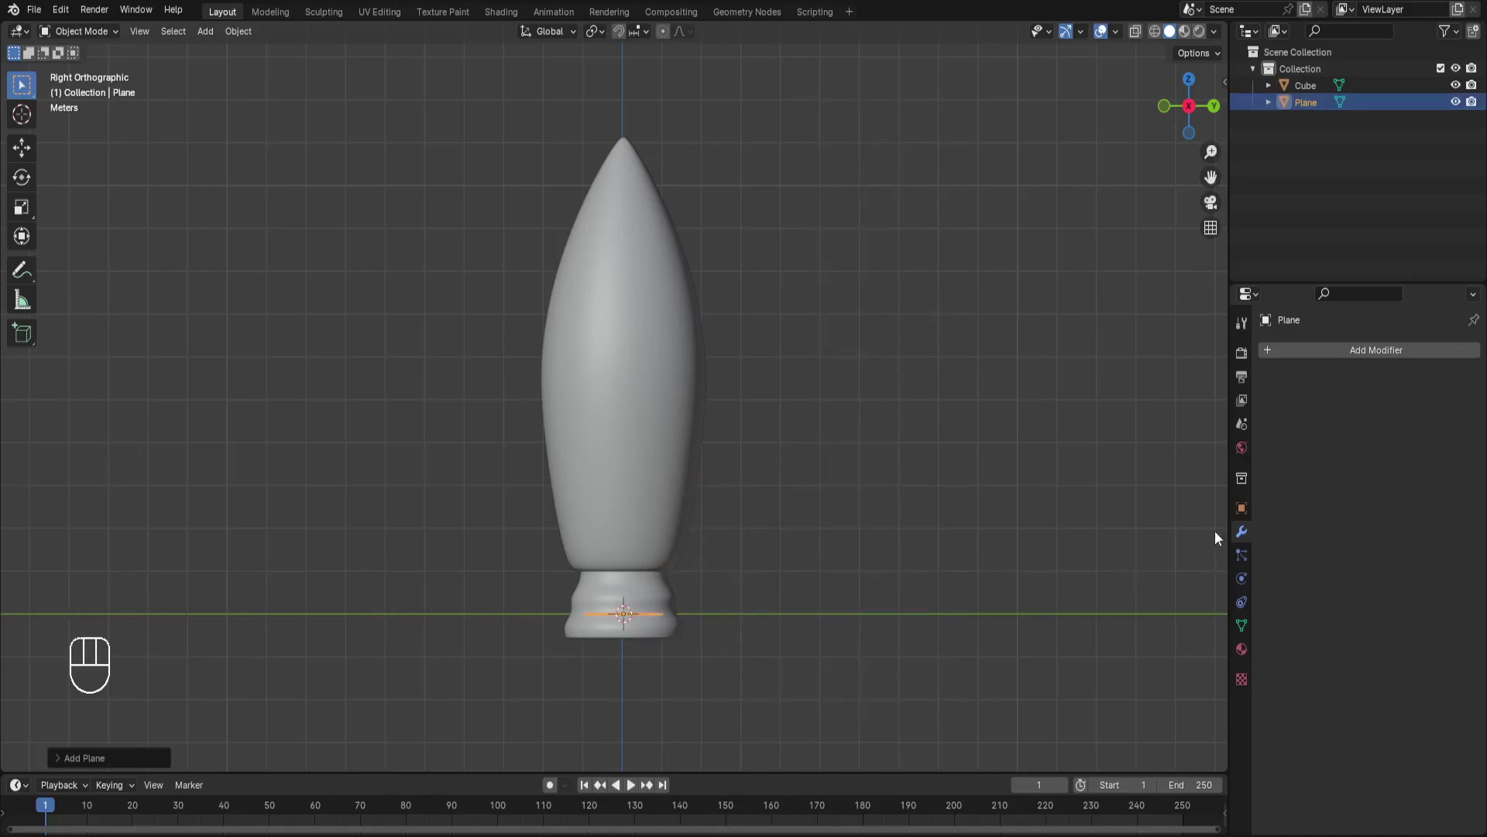
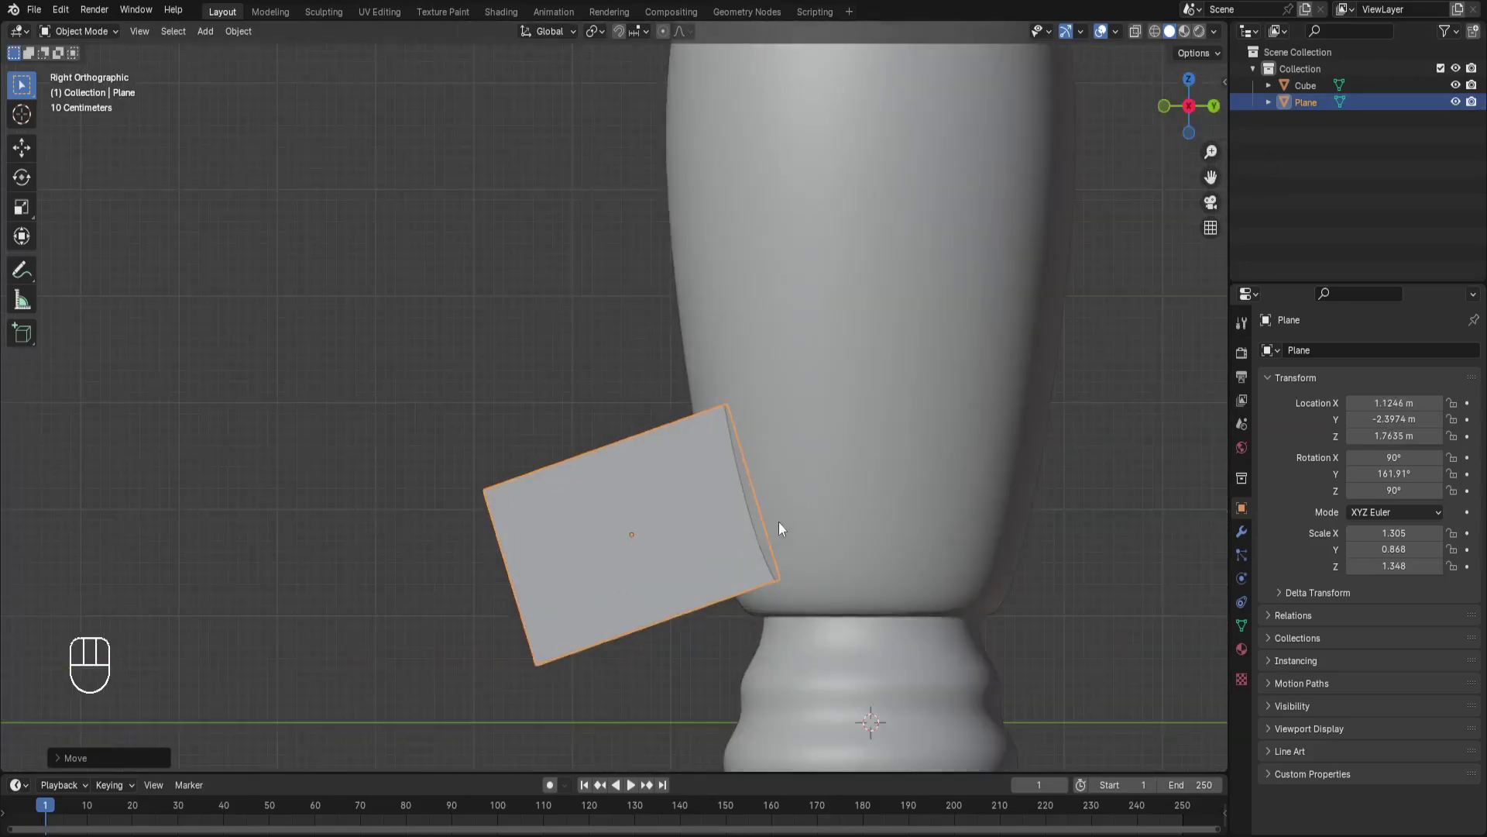
Enter Edit Mode on the fin plane to extrude its outer edge
{"action": "key", "text": "Tab"}
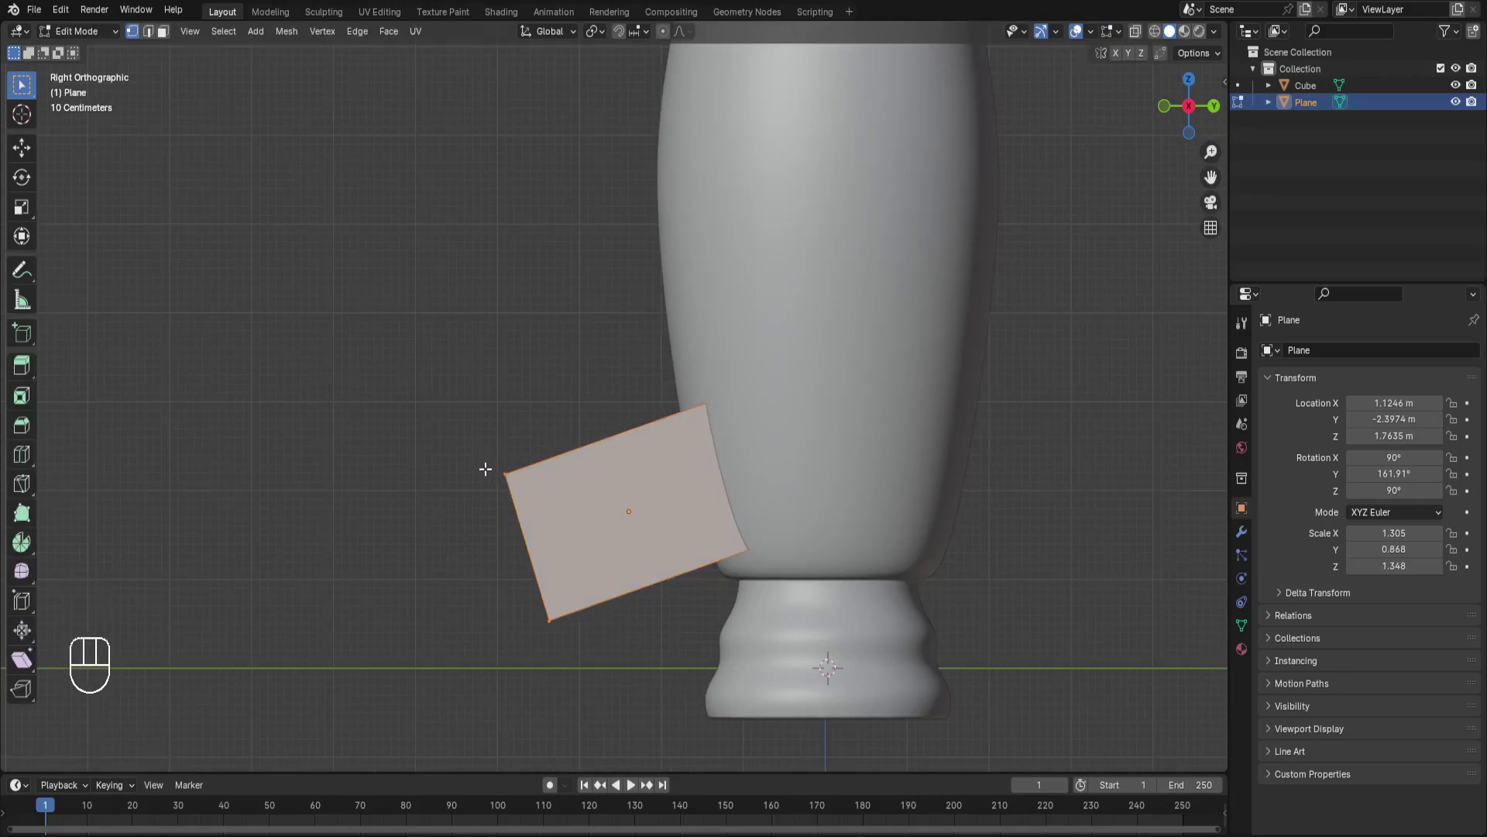
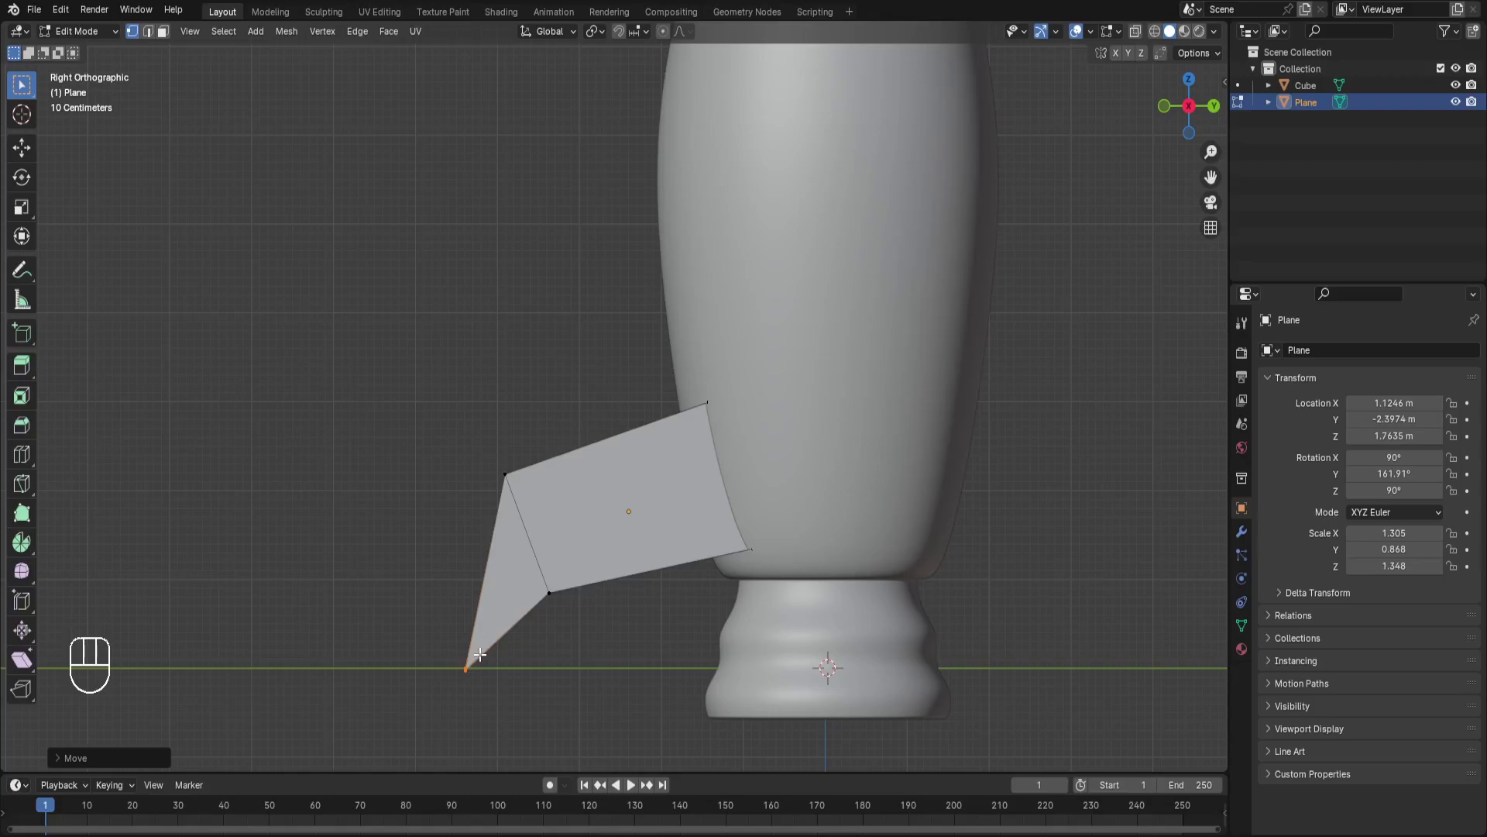
Leave Edit Mode and give the fin plane Subdivision Surface and Solidify modifiers
{"action": "key", "text": "Tab"}
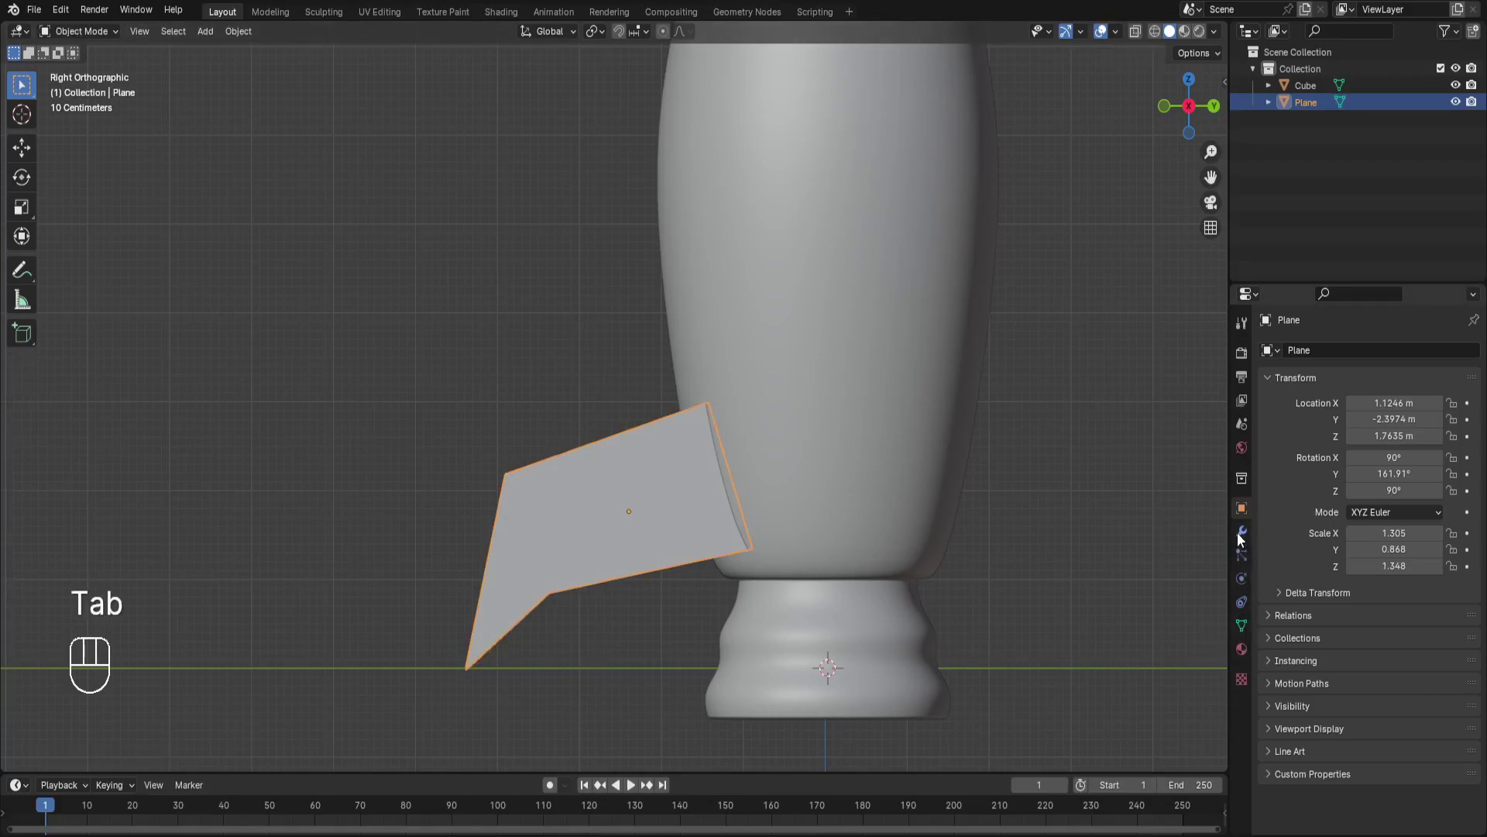
{"action": "left_click_drag", "start_coordinate": [1357, 354], "coordinate": [1156, 565]}
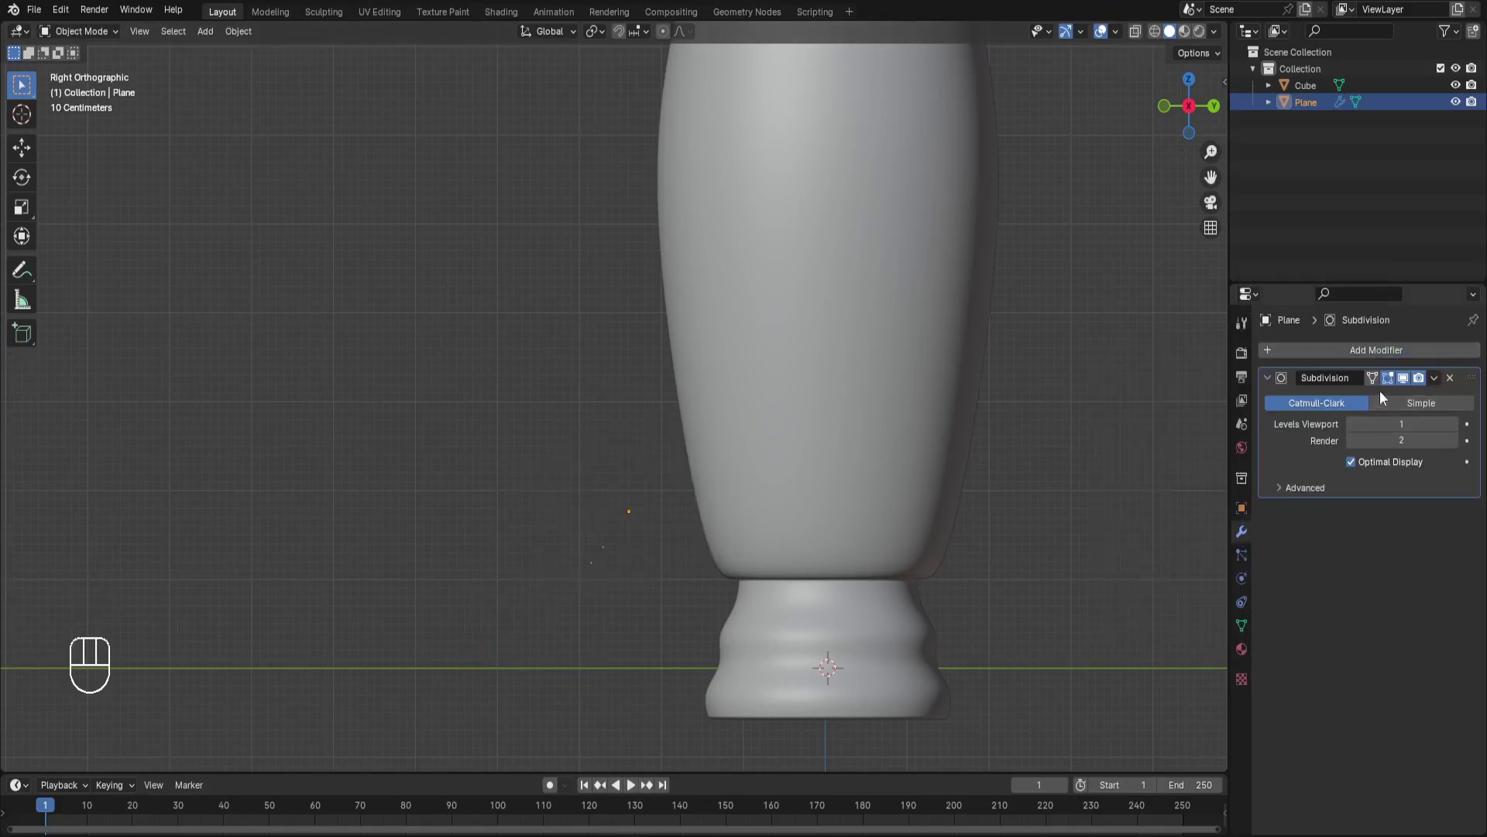
{"action": "left_click_drag", "start_coordinate": [1392, 358], "coordinate": [1201, 560]}
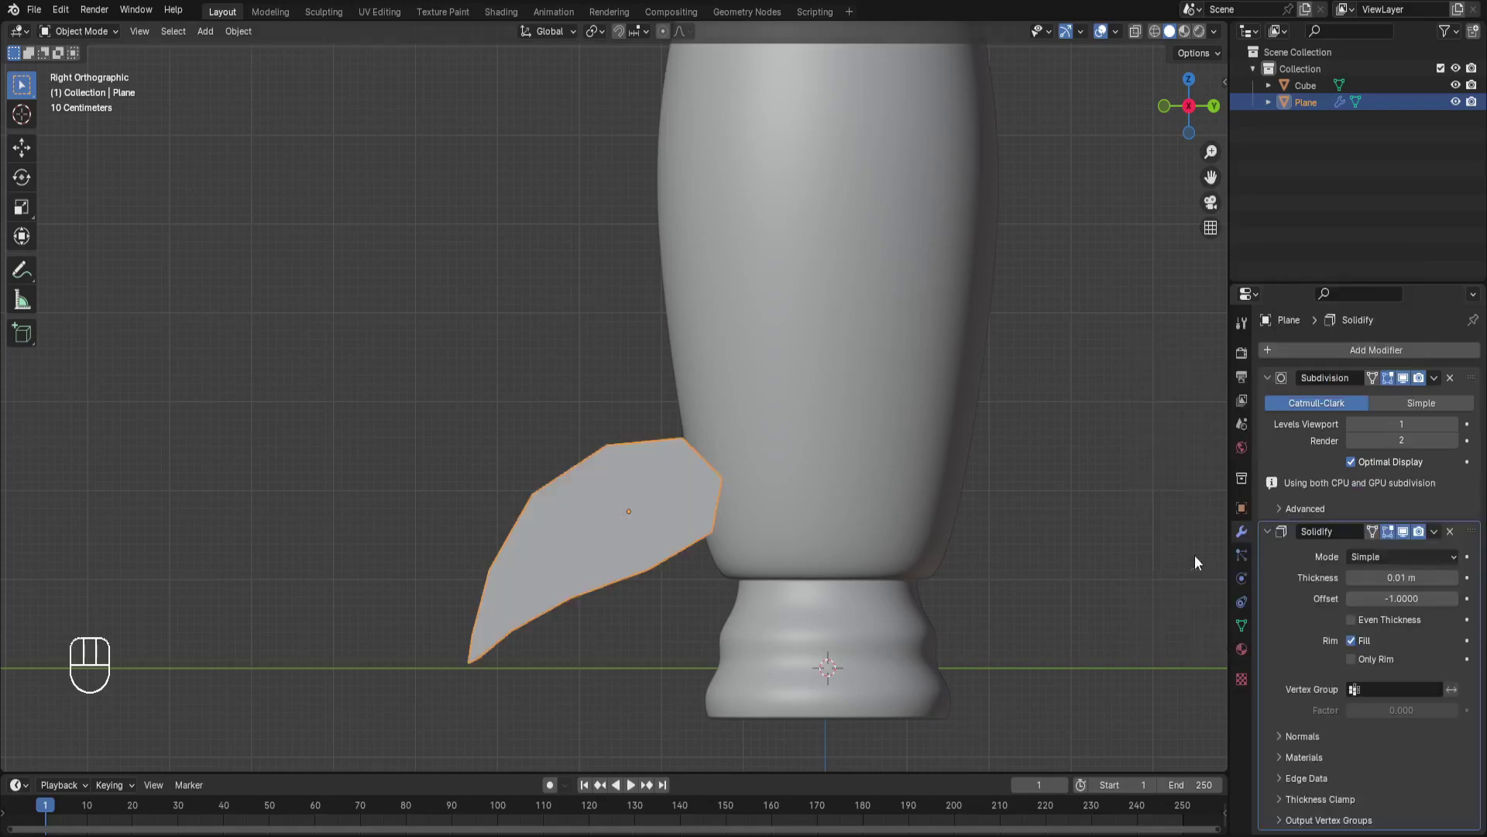
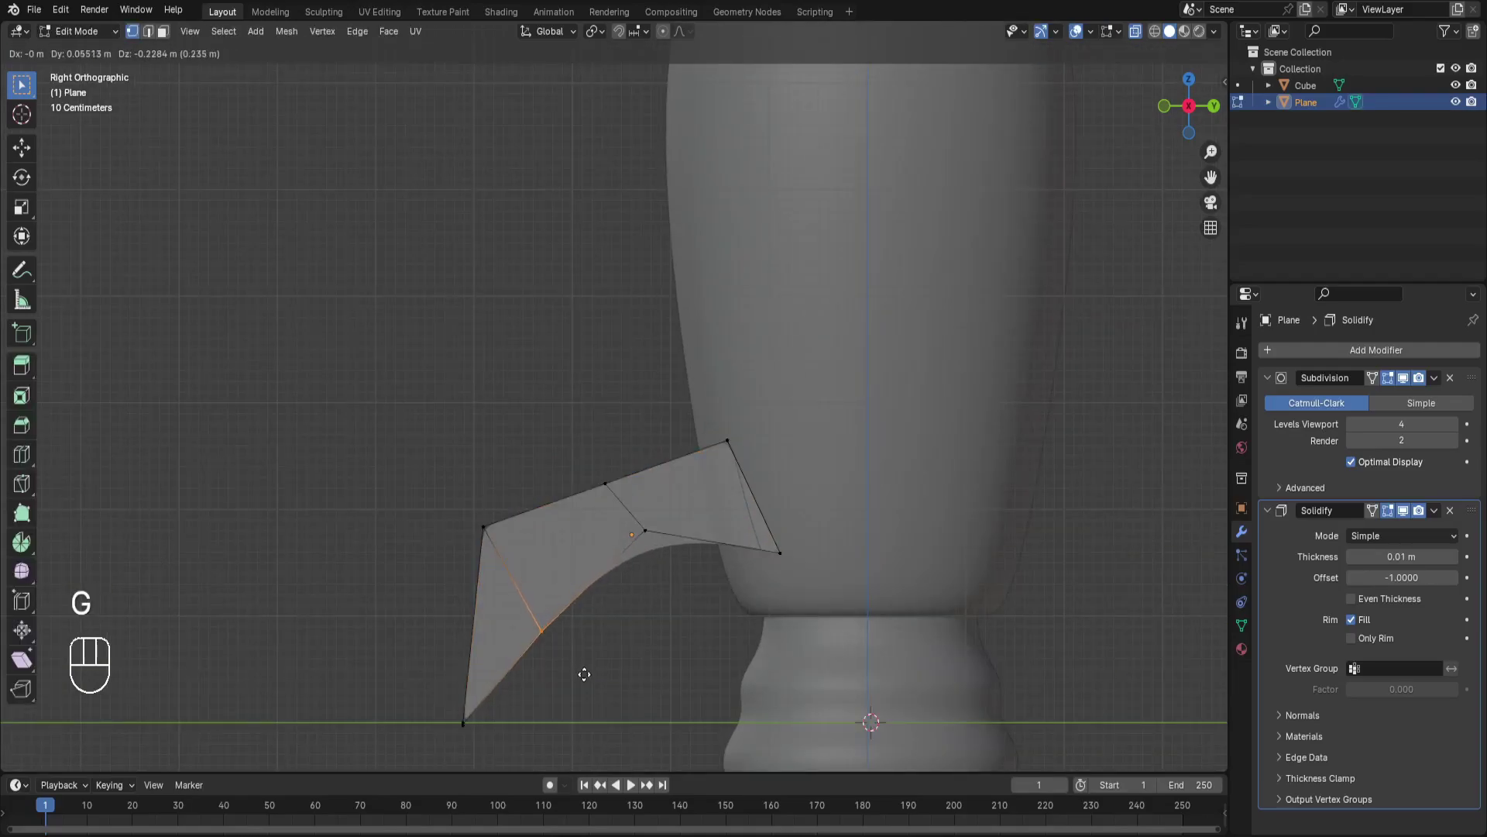
Select the fin's outer vertices and move them to curve the fin outline
{"action": "left_click", "coordinate": [565, 649]}
{"action": "left_click", "coordinate": [465, 719]}
{"action": "middle_click", "coordinate": [465, 719]}
{"action": "key", "text": "g"}
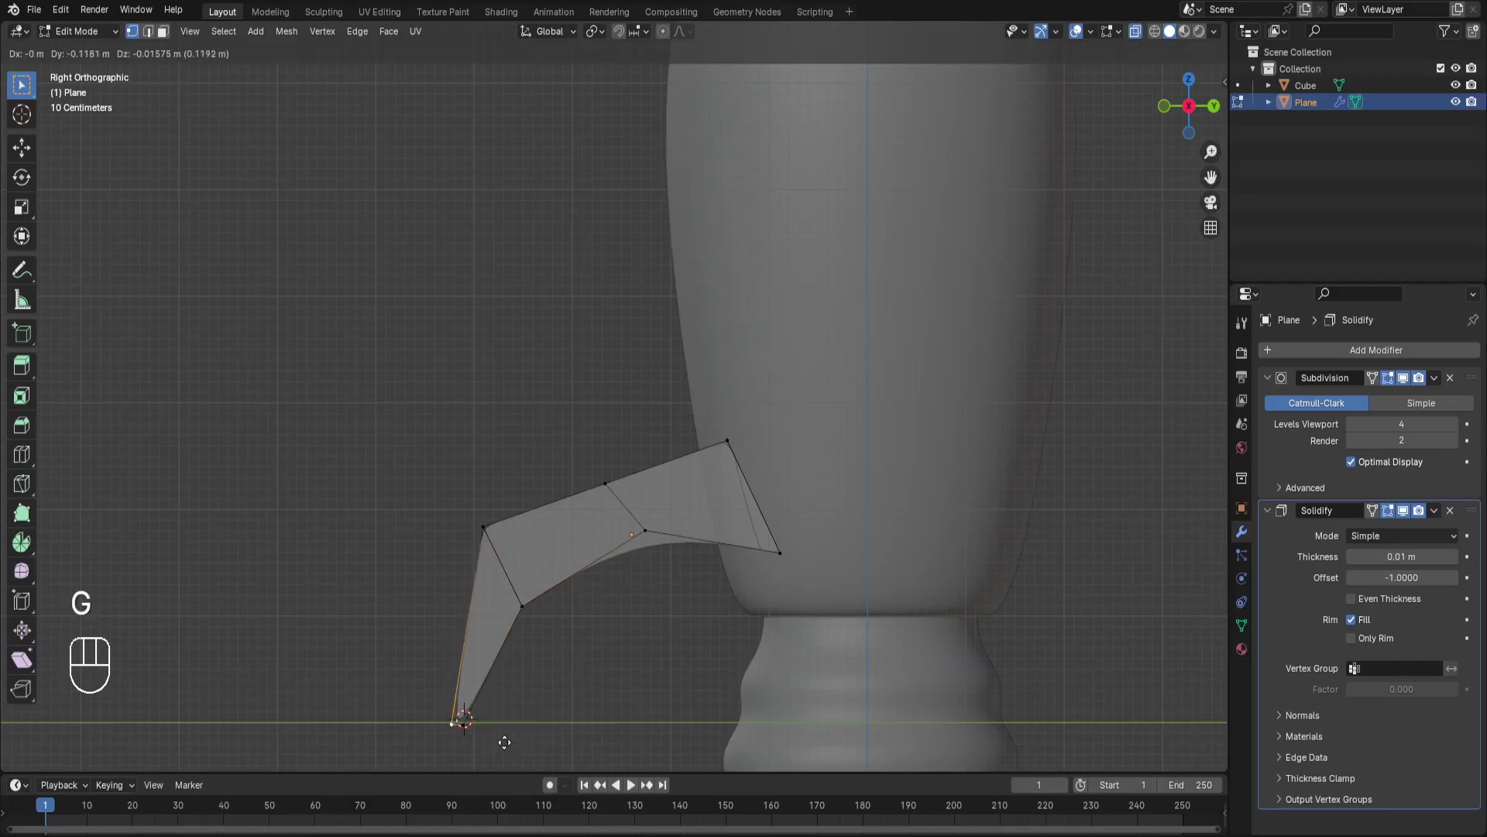
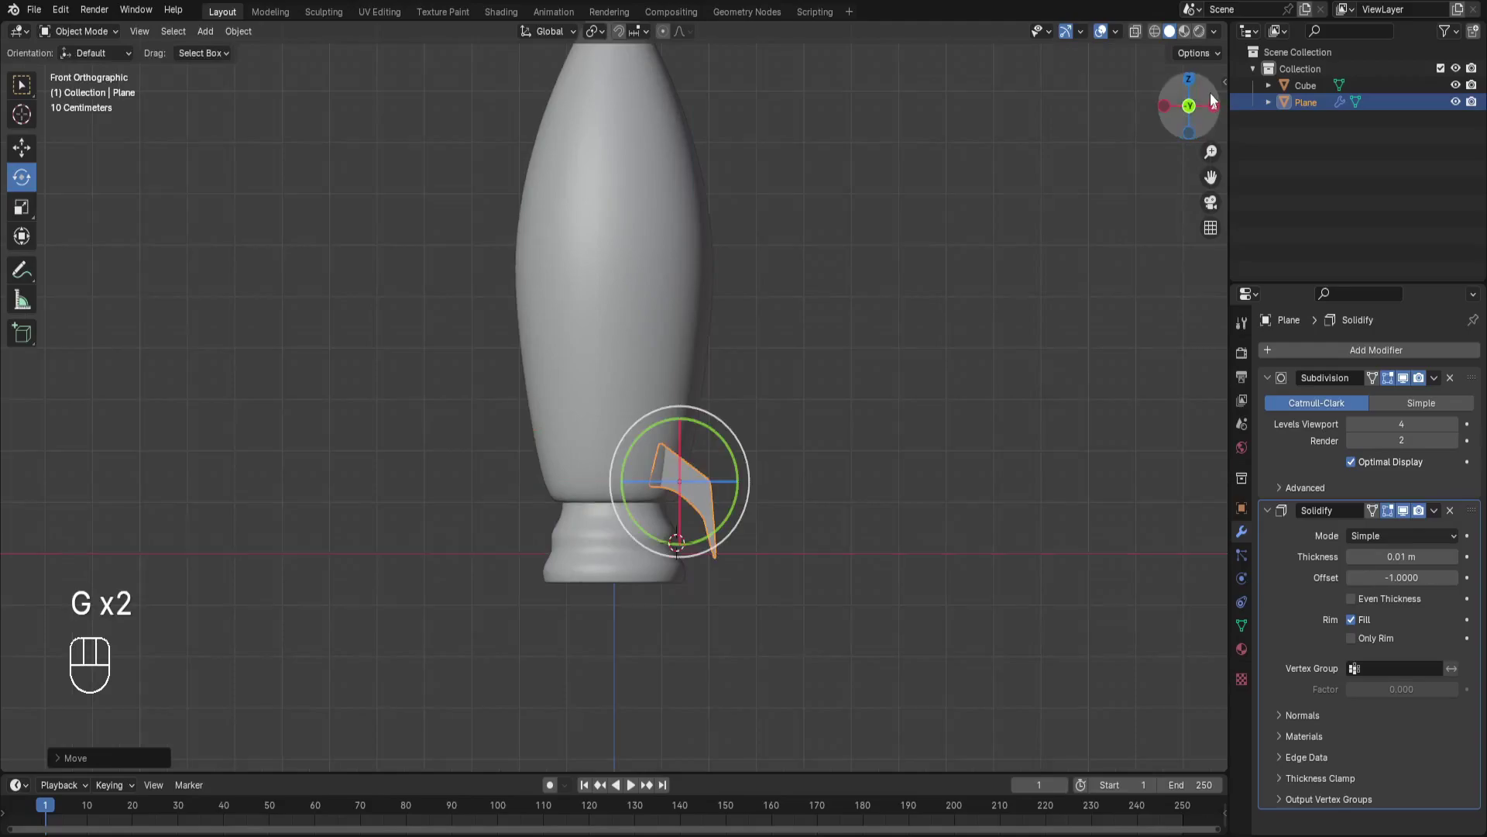
Cancel the stray rotation and check the angled fin in perspective view
{"action": "right_click", "coordinate": [1130, 227]}
{"action": "right_click", "coordinate": [651, 477]}
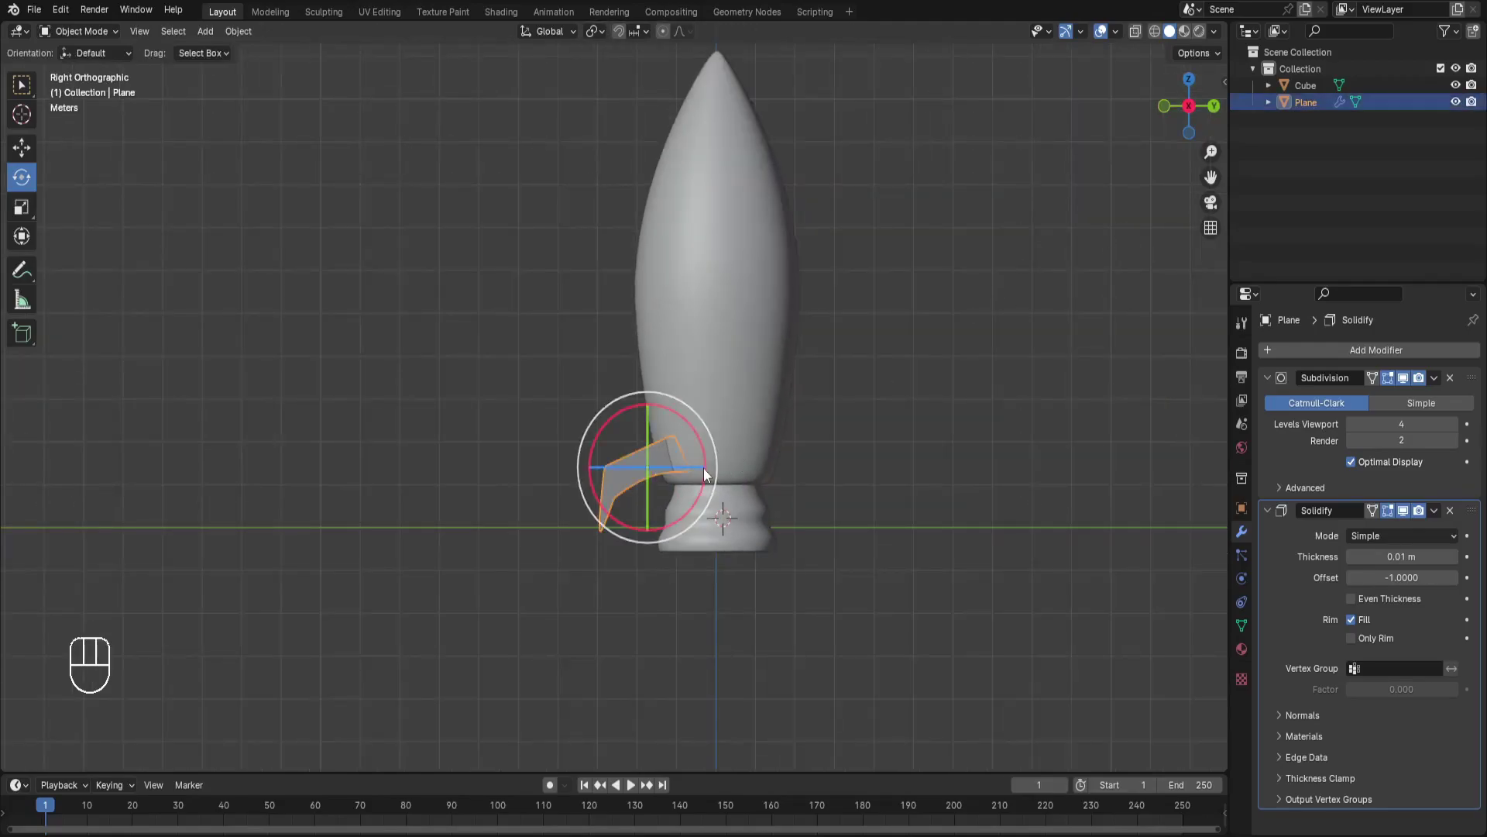
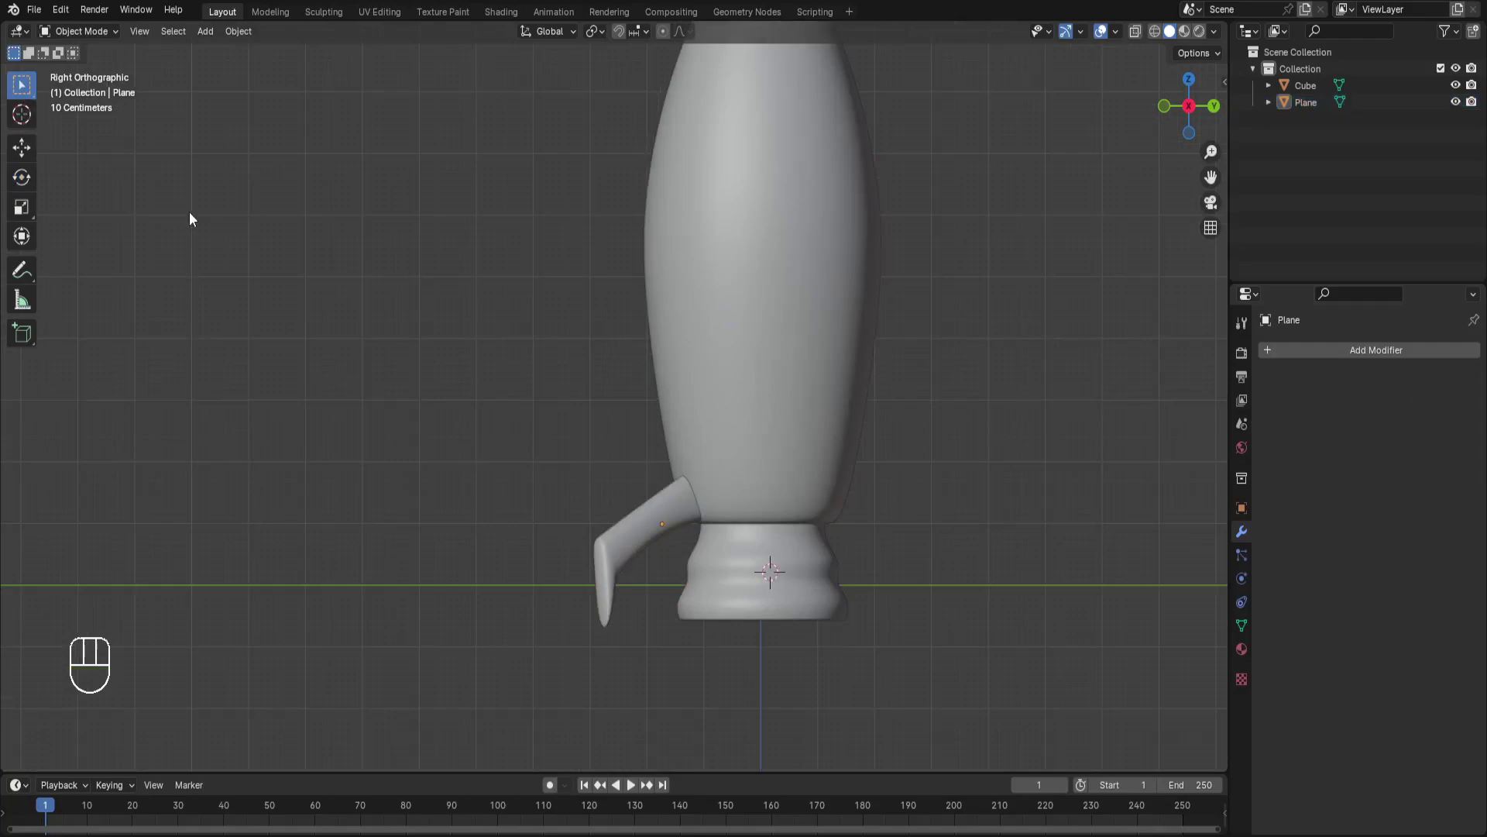
{"action": "left_click_drag", "start_coordinate": [1176, 115], "coordinate": [1179, 111]}
Add a Mirror modifier to the fin with the Cube body as Mirror Object
{"action": "left_click", "coordinate": [1183, 112]}
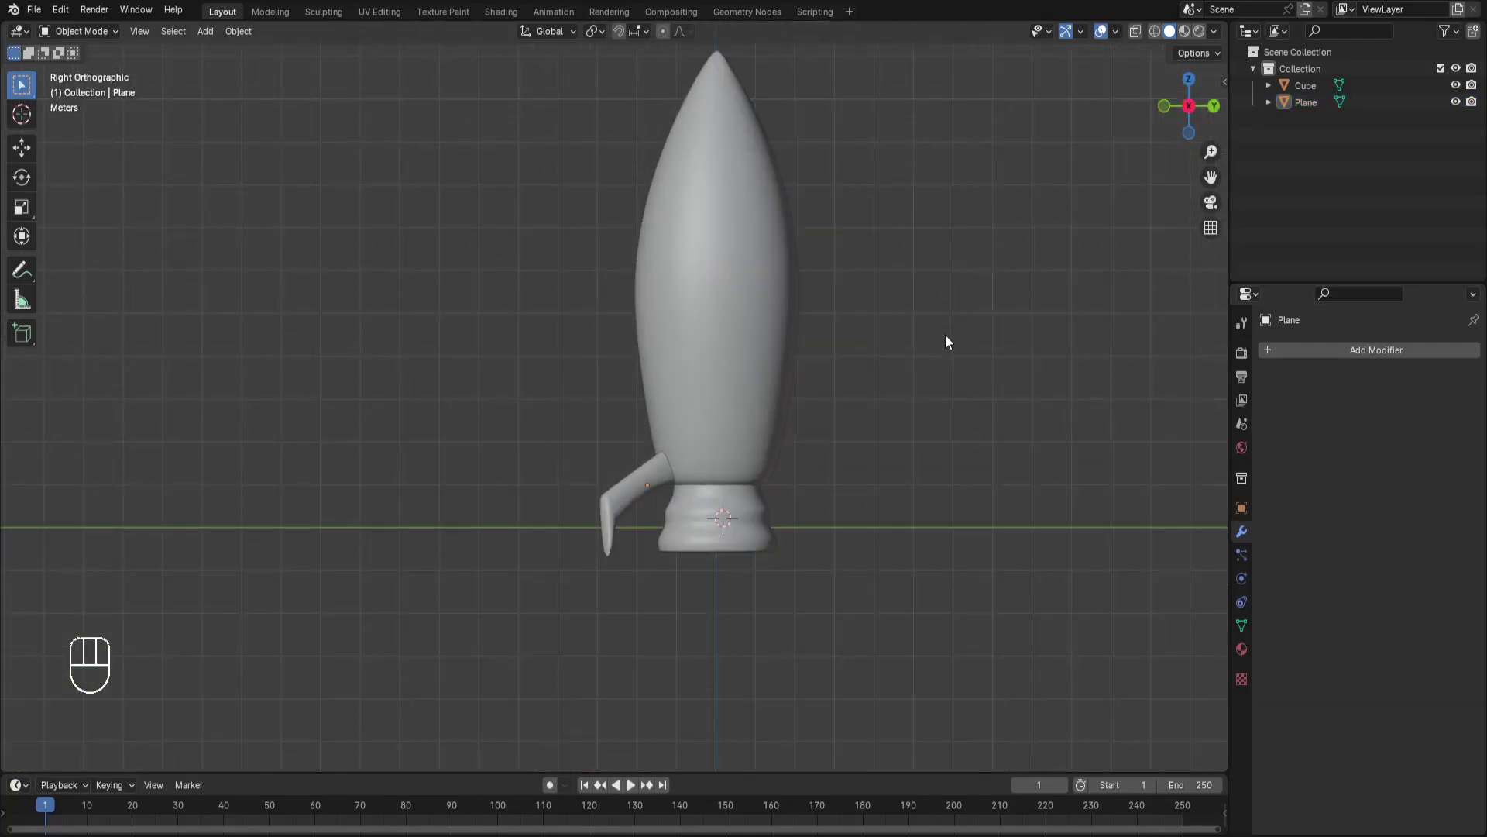
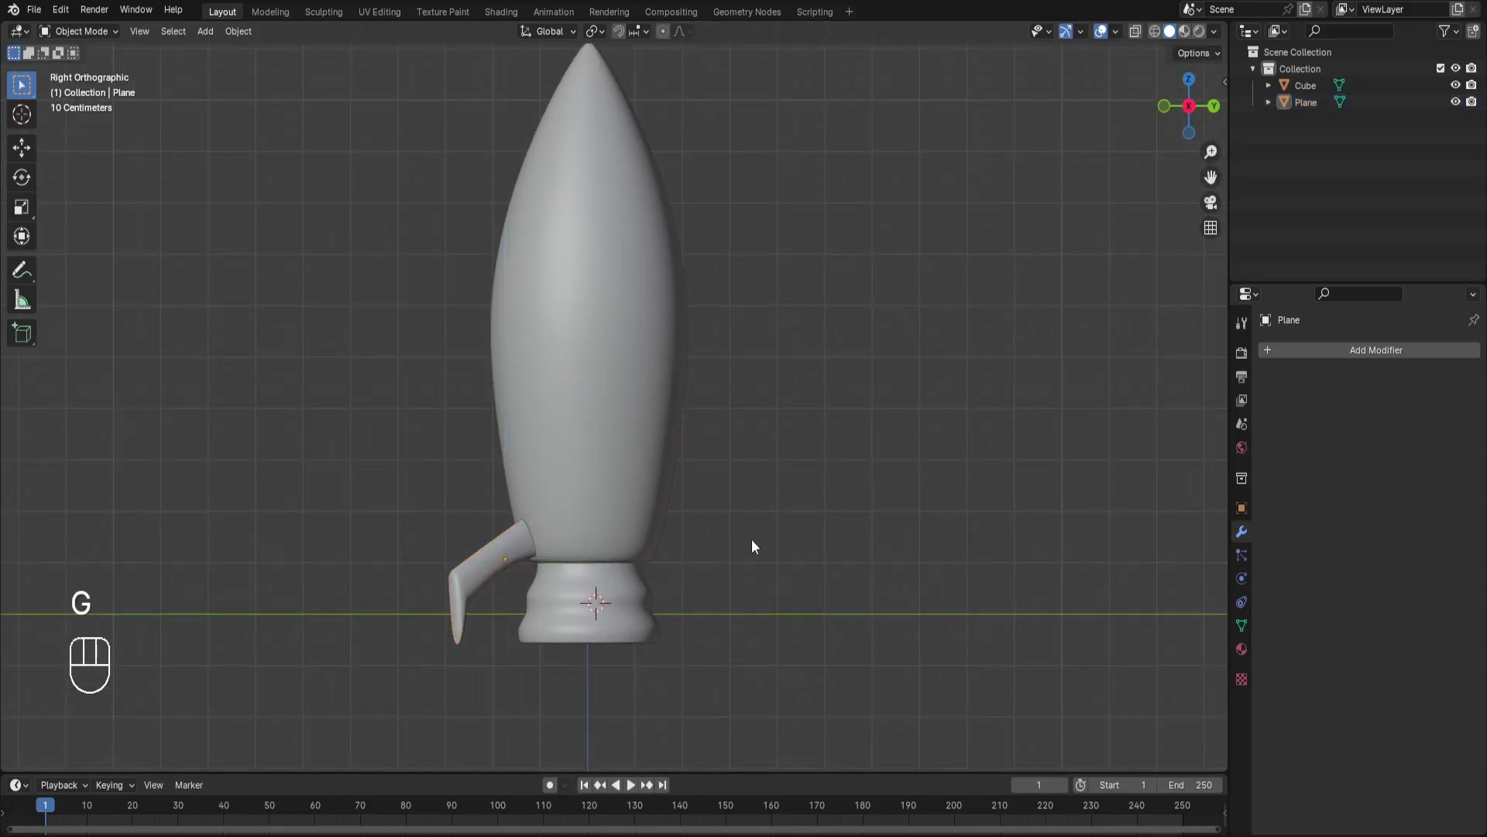
{"action": "left_click", "coordinate": [528, 557]}
{"action": "left_click_drag", "start_coordinate": [1334, 355], "coordinate": [1139, 477]}
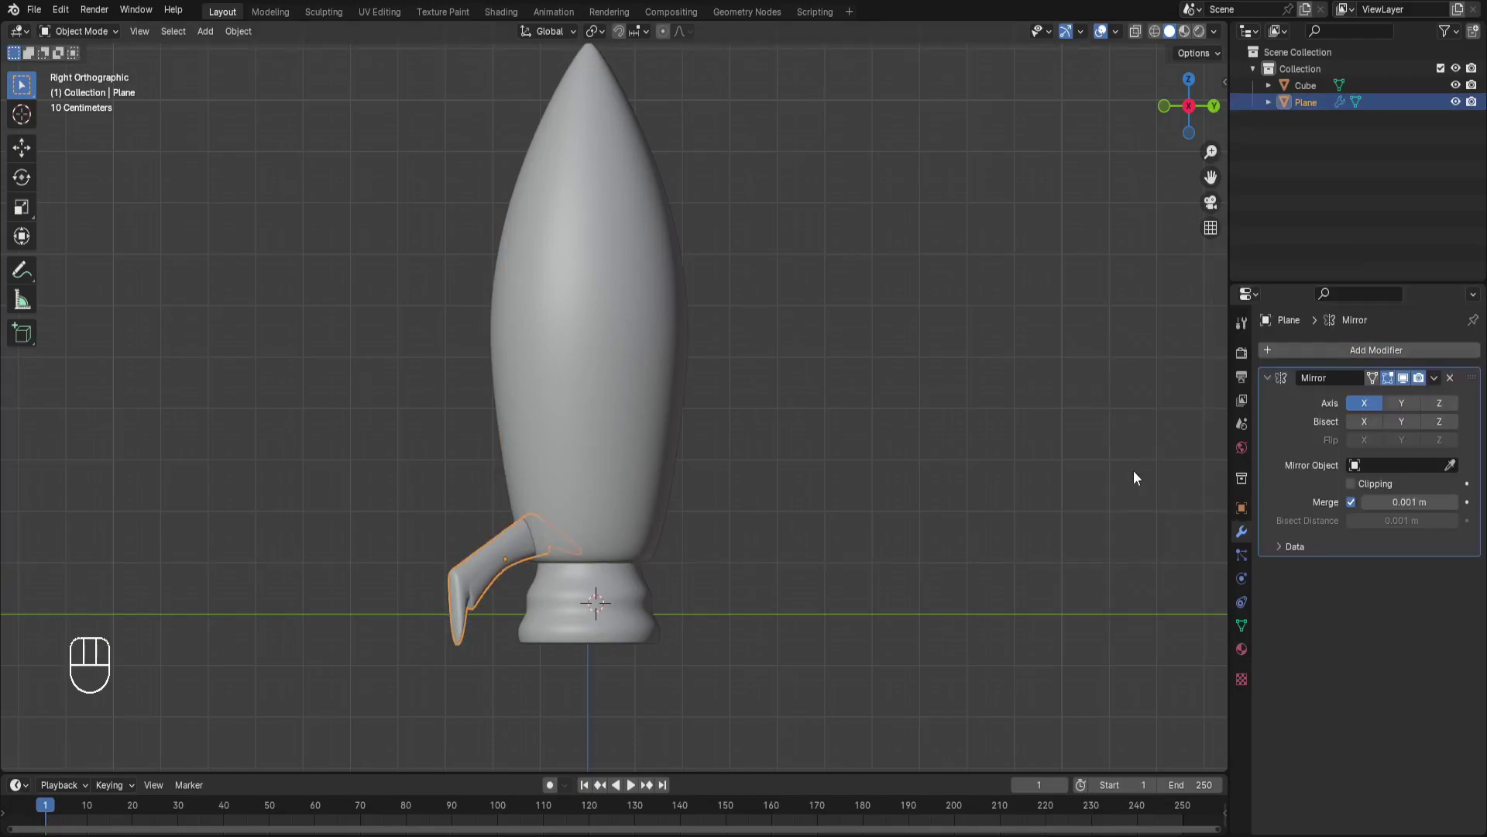
{"action": "left_click", "coordinate": [1460, 470]}
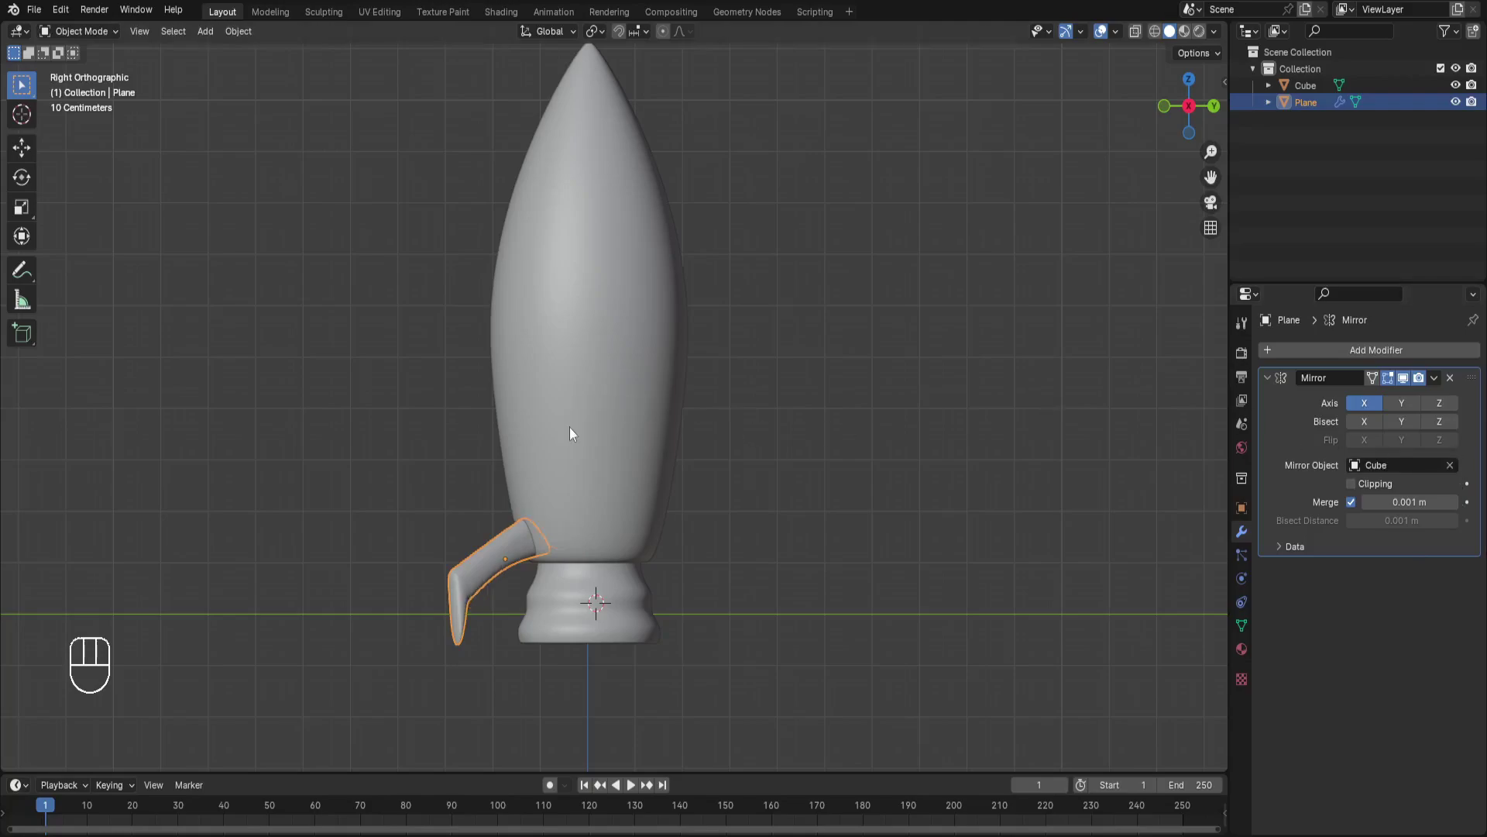
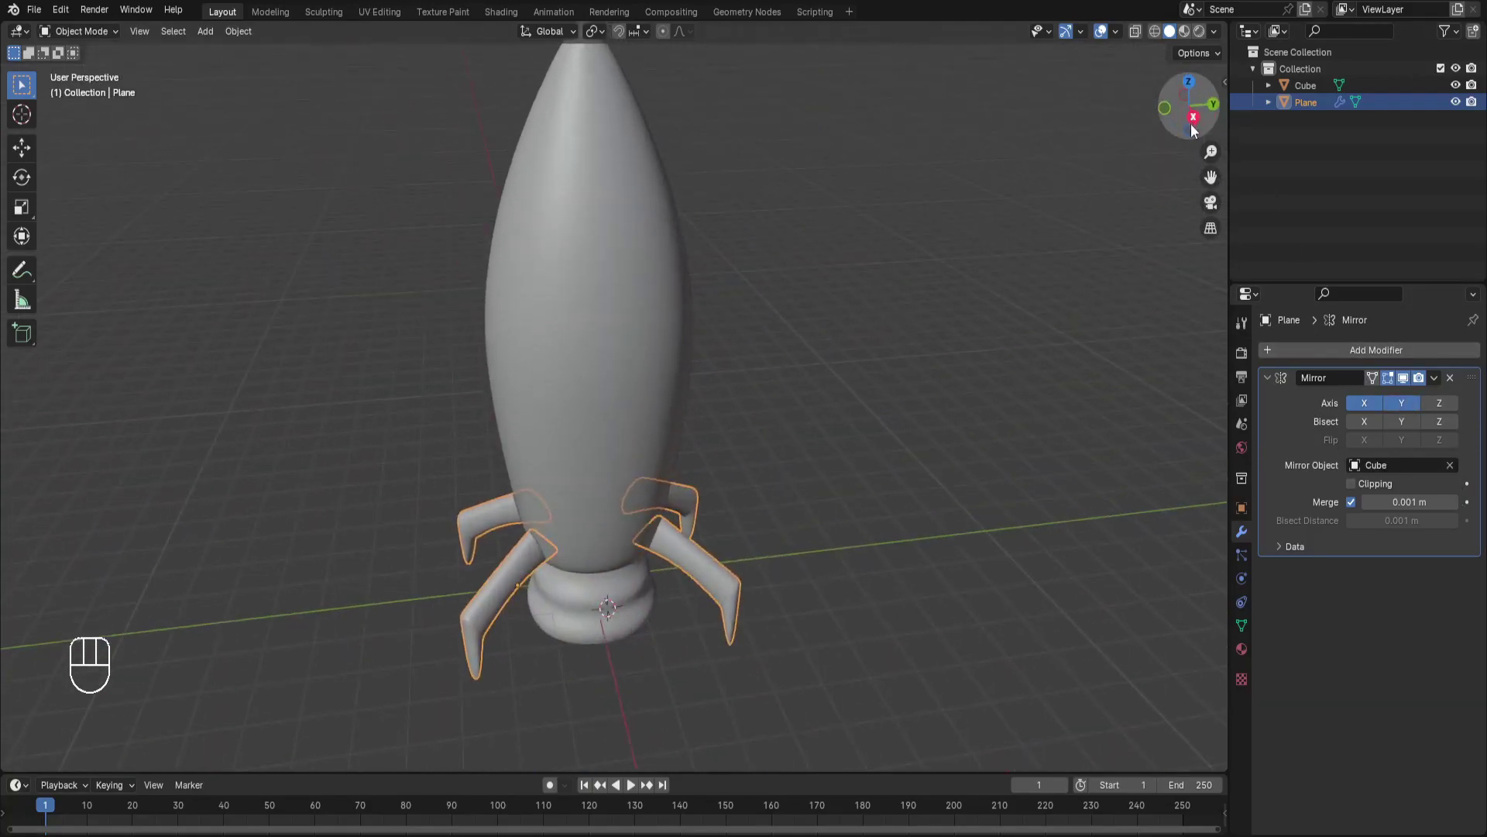
Mirror the fin on X and Y around the body and apply it so four fins ring the base
{"action": "left_click", "coordinate": [1196, 128]}
{"action": "left_click", "coordinate": [1095, 321]}
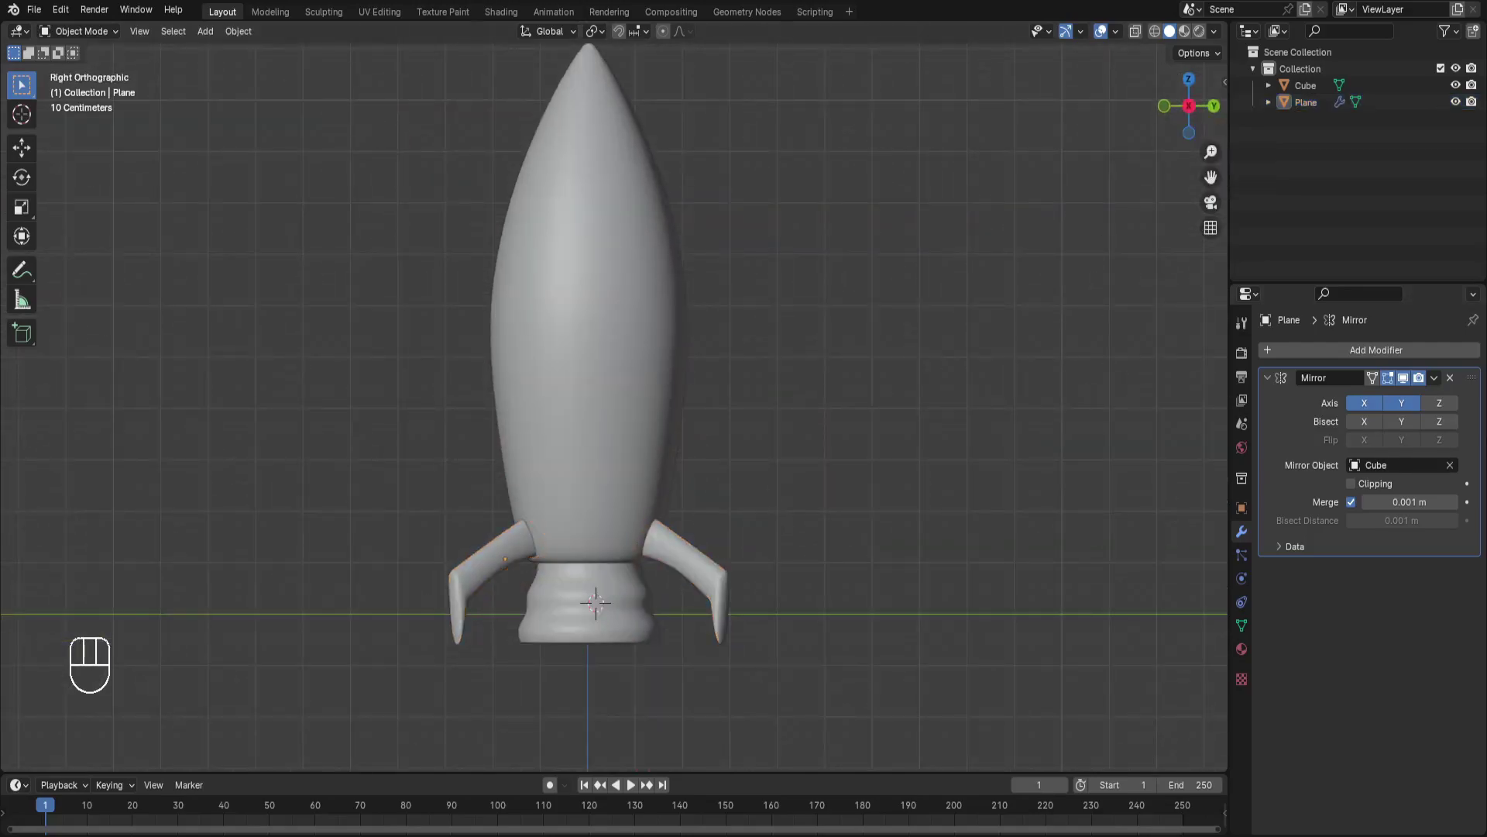
{"action": "left_click_drag", "start_coordinate": [1440, 383], "coordinate": [1431, 400]}
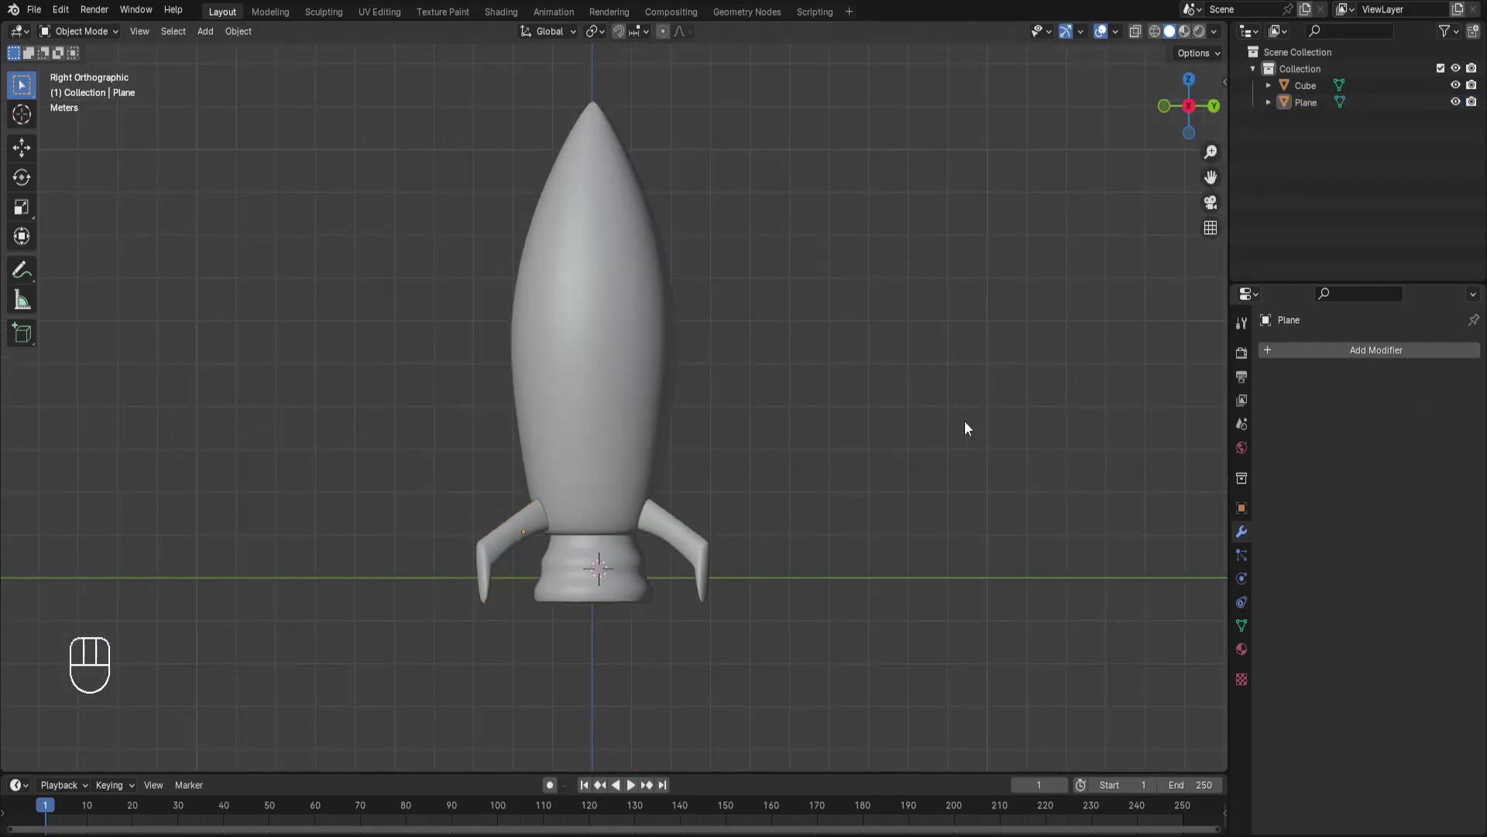
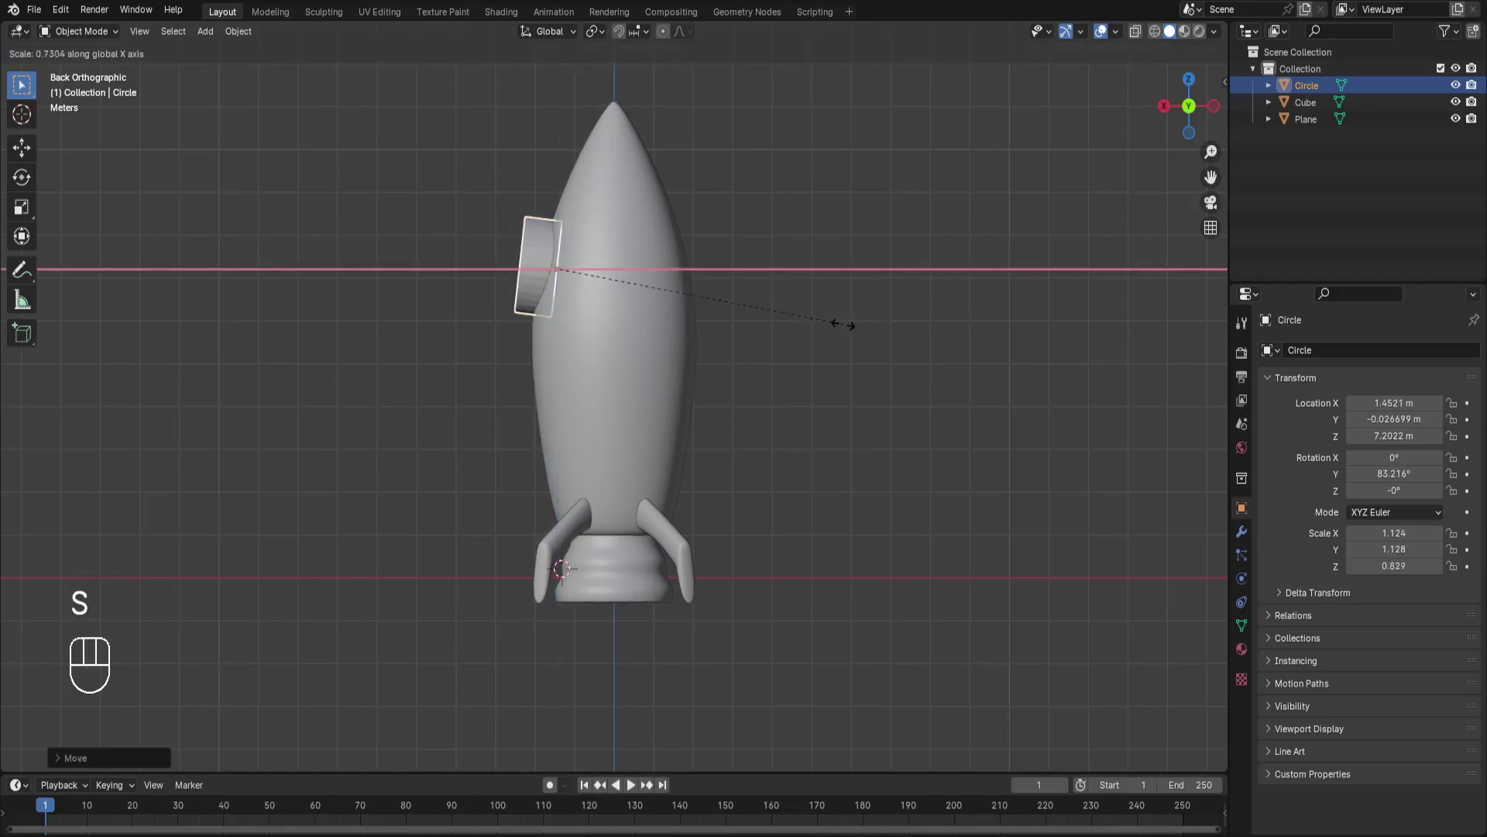
Confirm the porthole's size and resize its geometry in Edit Mode on the upper body
{"action": "left_click", "coordinate": [1165, 112]}
{"action": "left_click", "coordinate": [1215, 113]}
{"action": "key", "text": "Tab"}
{"action": "key", "text": "ctrl+b"}
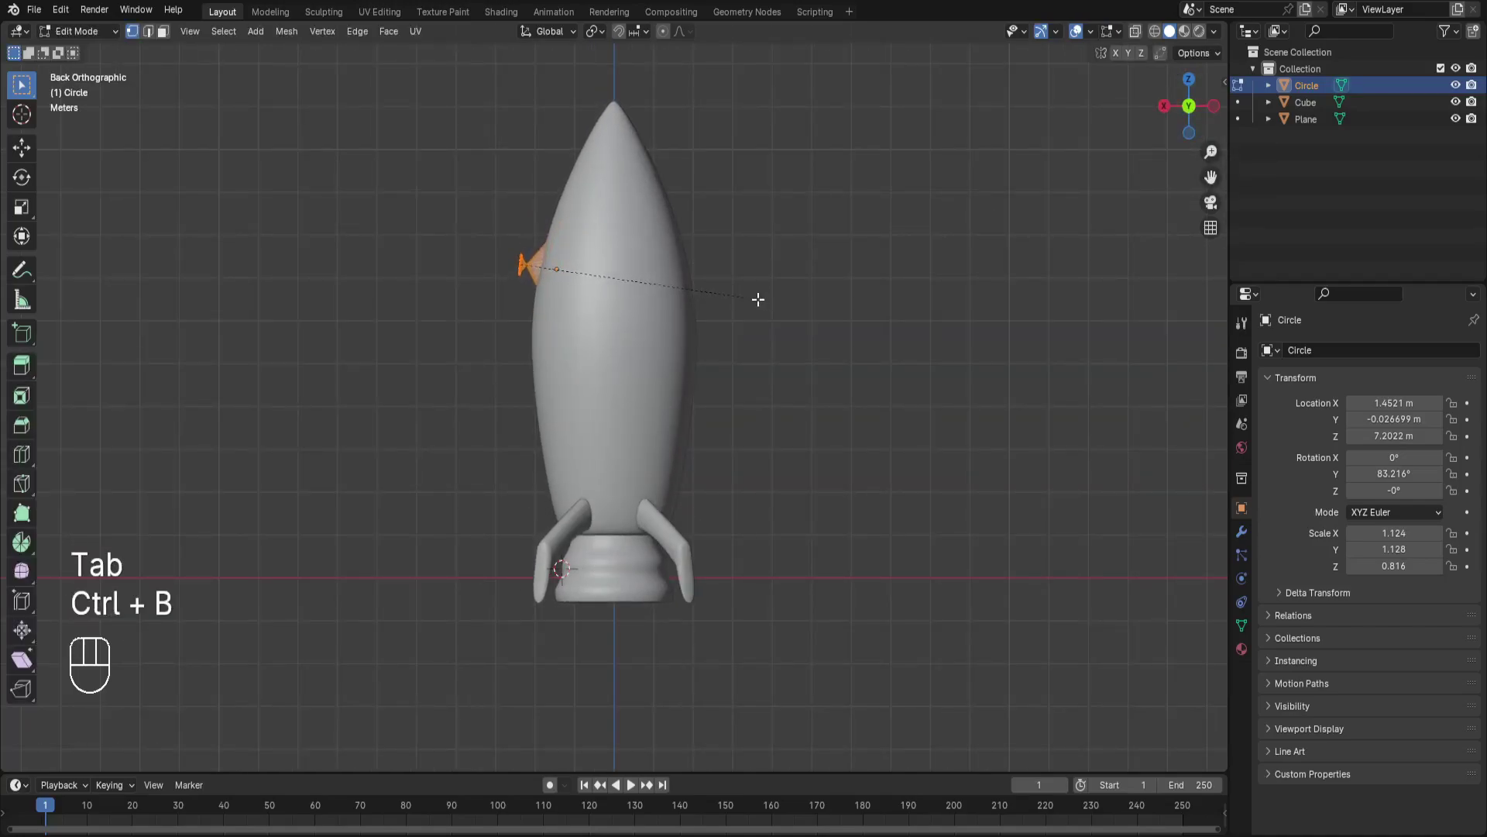
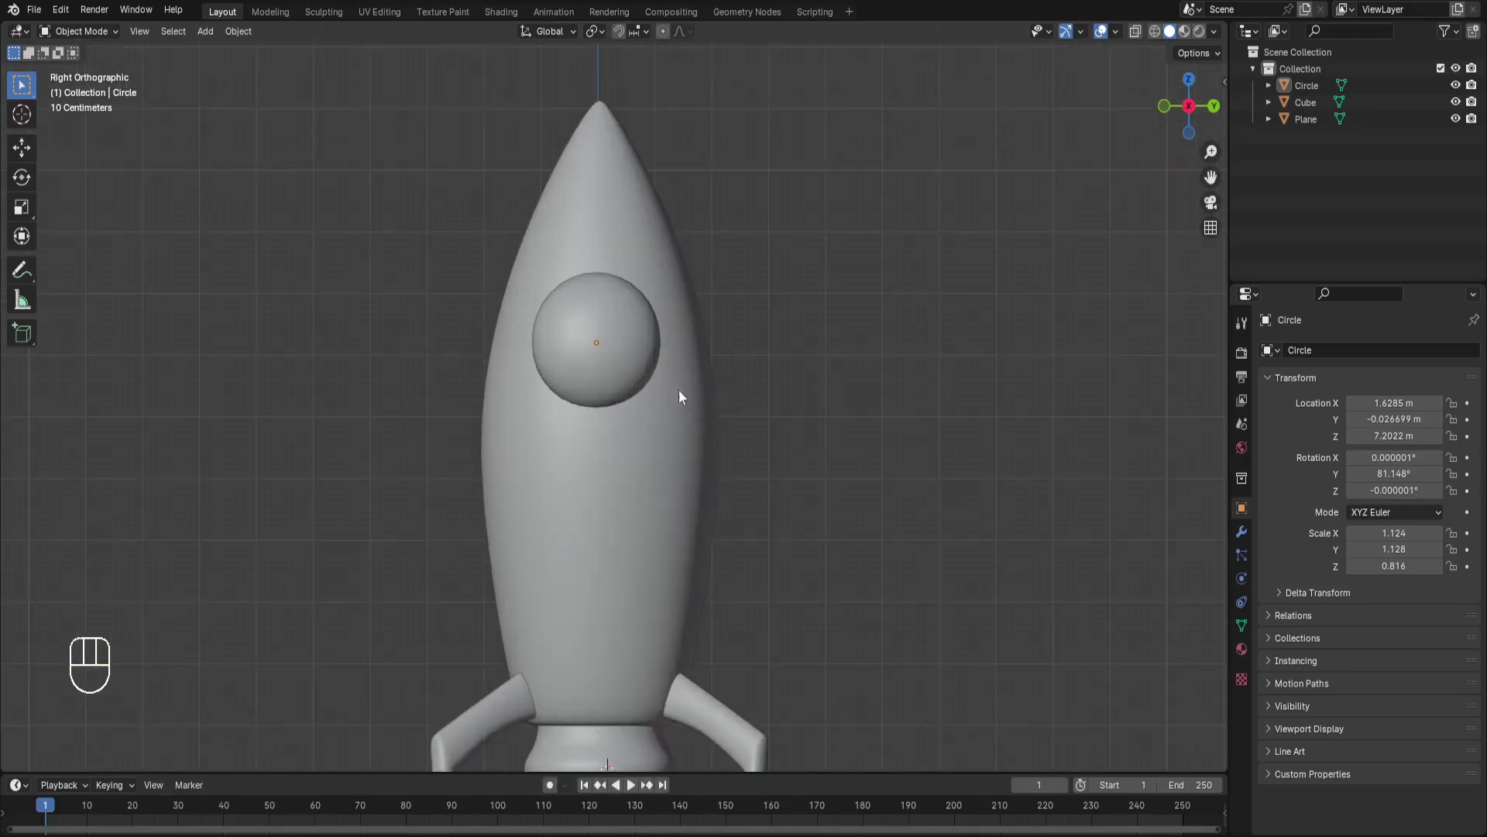
With X-ray on, select the porthole's outer edge loop viewed from the side
{"action": "left_click", "coordinate": [663, 350]}
{"action": "key", "text": "Tab"}
{"action": "left_click", "coordinate": [1192, 114]}
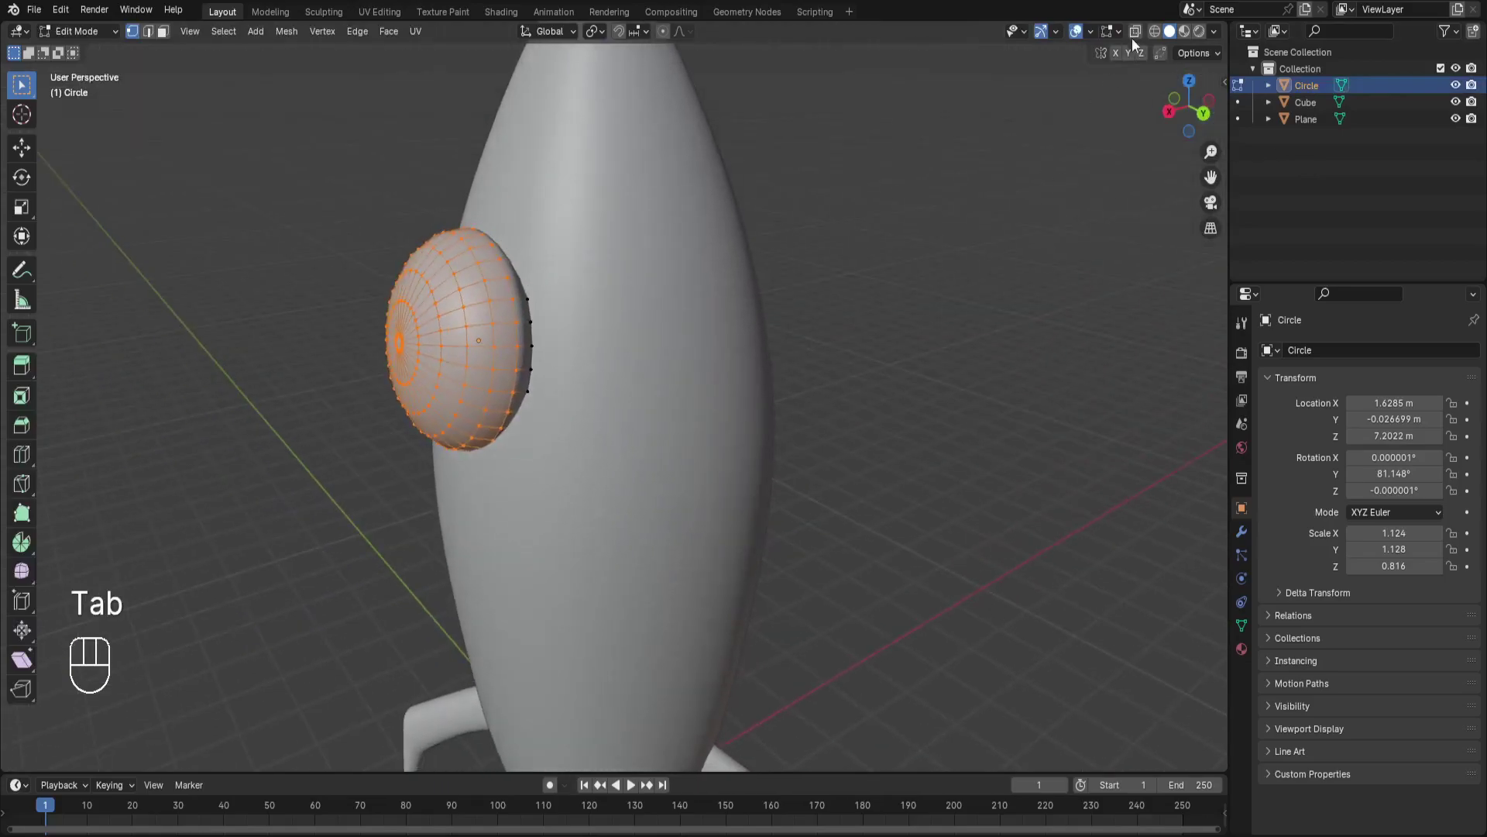
{"action": "left_click", "coordinate": [1144, 31]}
{"action": "left_click", "coordinate": [526, 303]}
{"action": "left_click", "coordinate": [528, 329]}
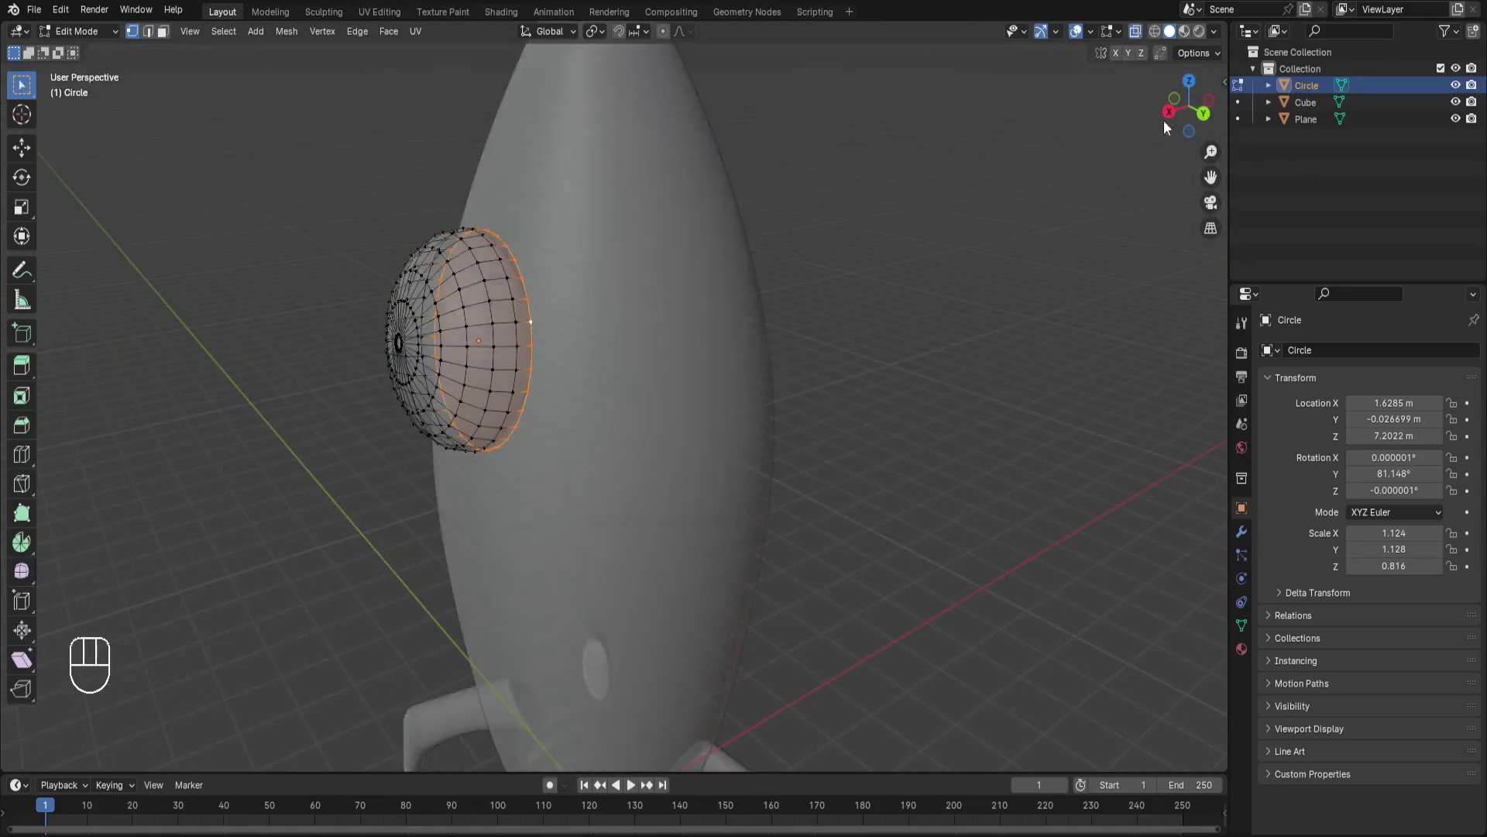
{"action": "left_click", "coordinate": [1172, 123]}
Extrude the outer edge loop and scale it outward into a flat rim ring
{"action": "key", "text": "e"}
{"action": "key", "text": "s"}
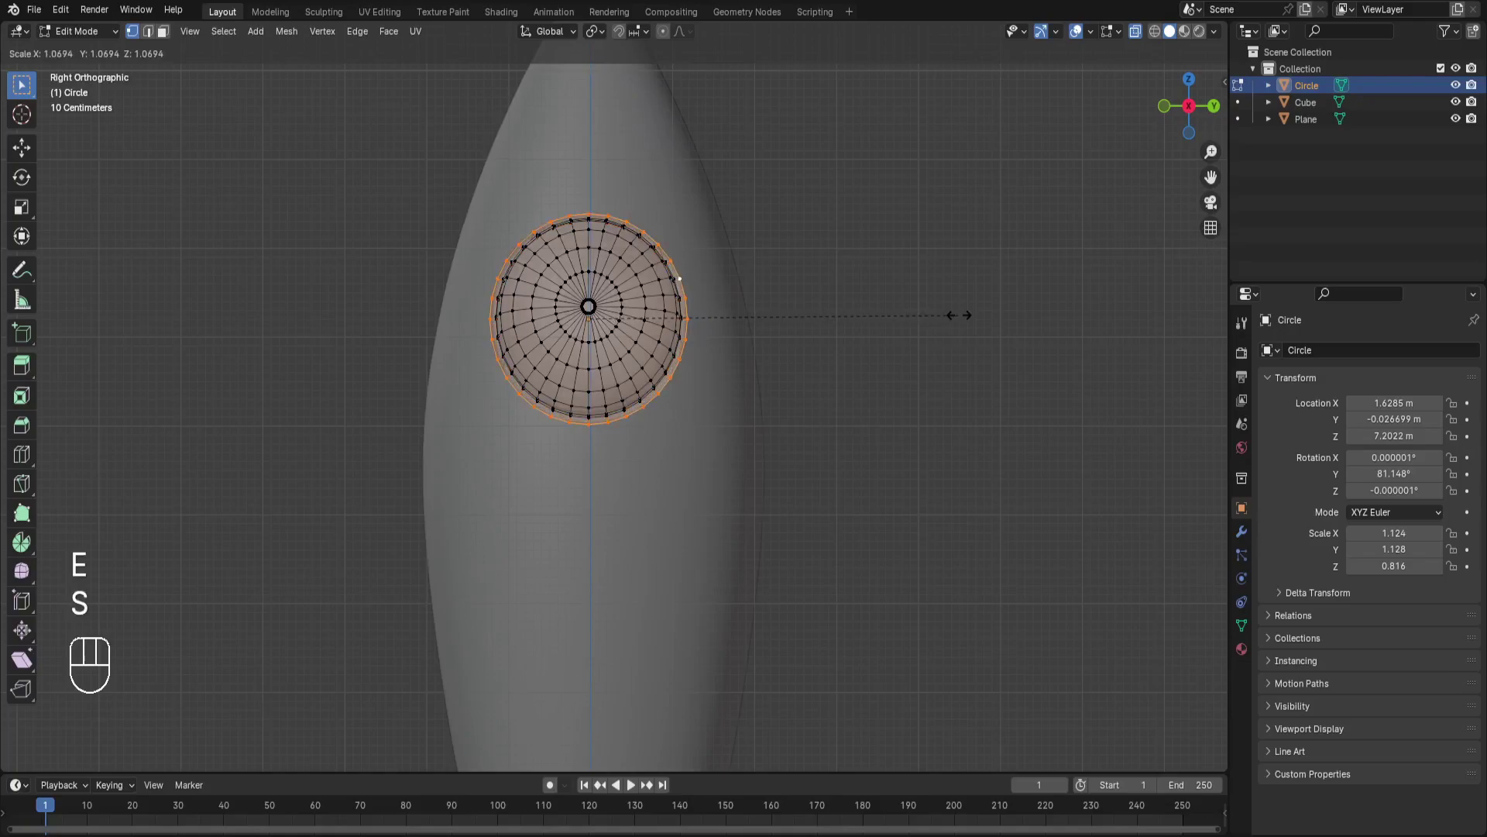
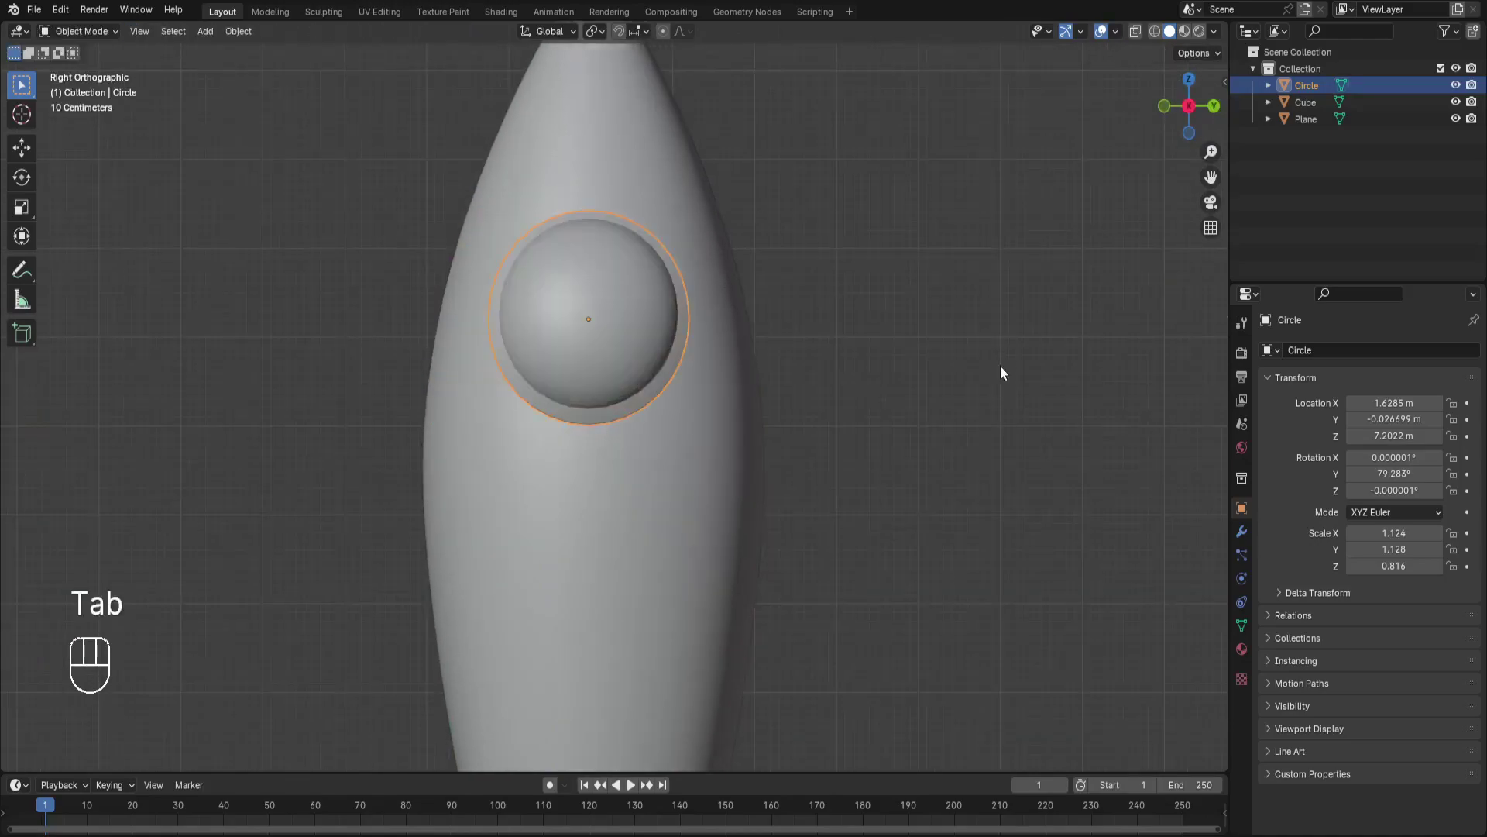
{"action": "middle_click", "coordinate": [1005, 372]}
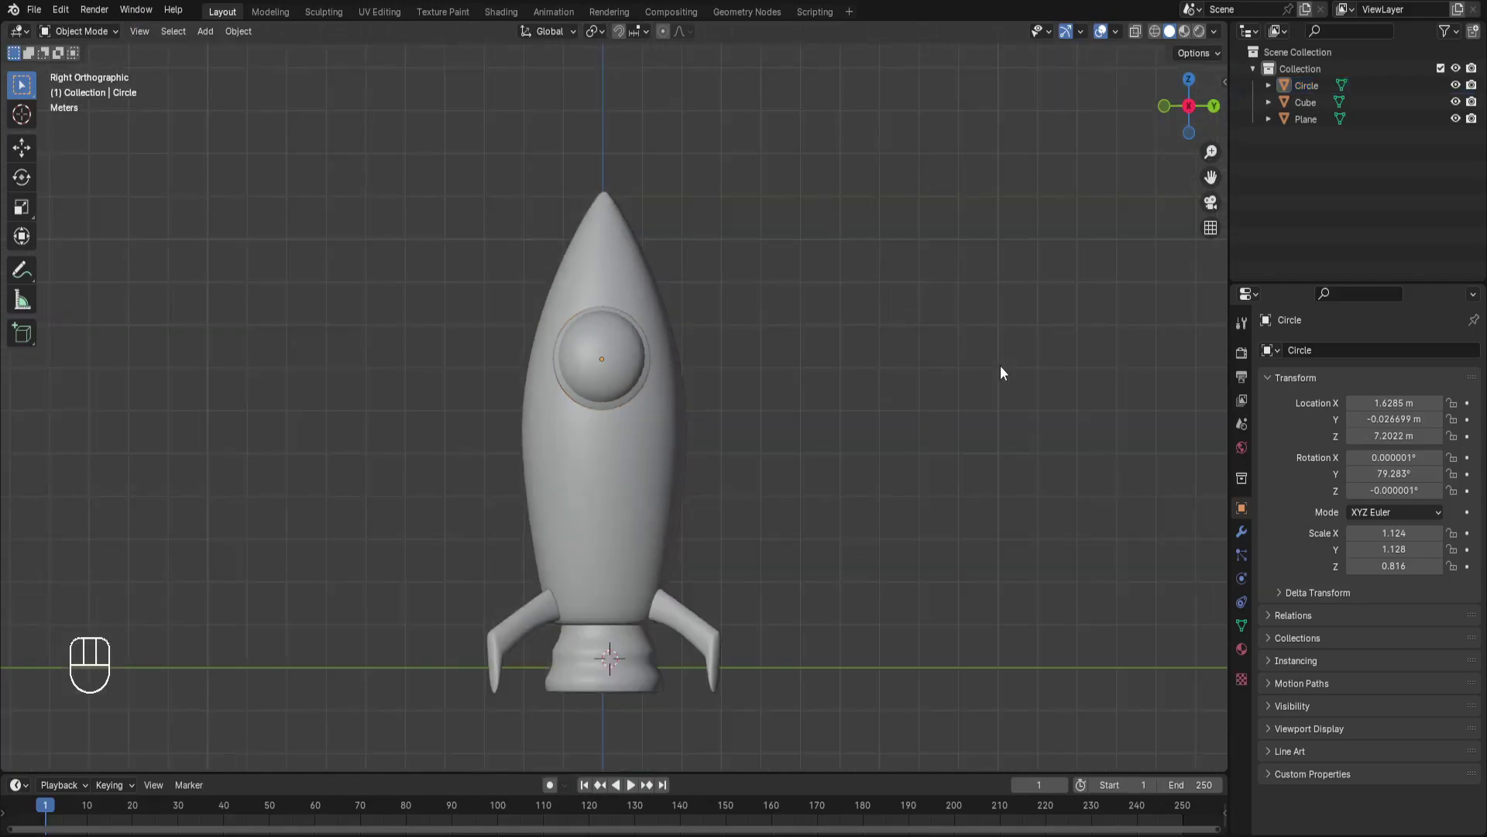
Scale the porthole slightly smaller on the rocket's upper body with S
{"action": "middle_click", "coordinate": [635, 356]}
{"action": "key", "text": "s"}
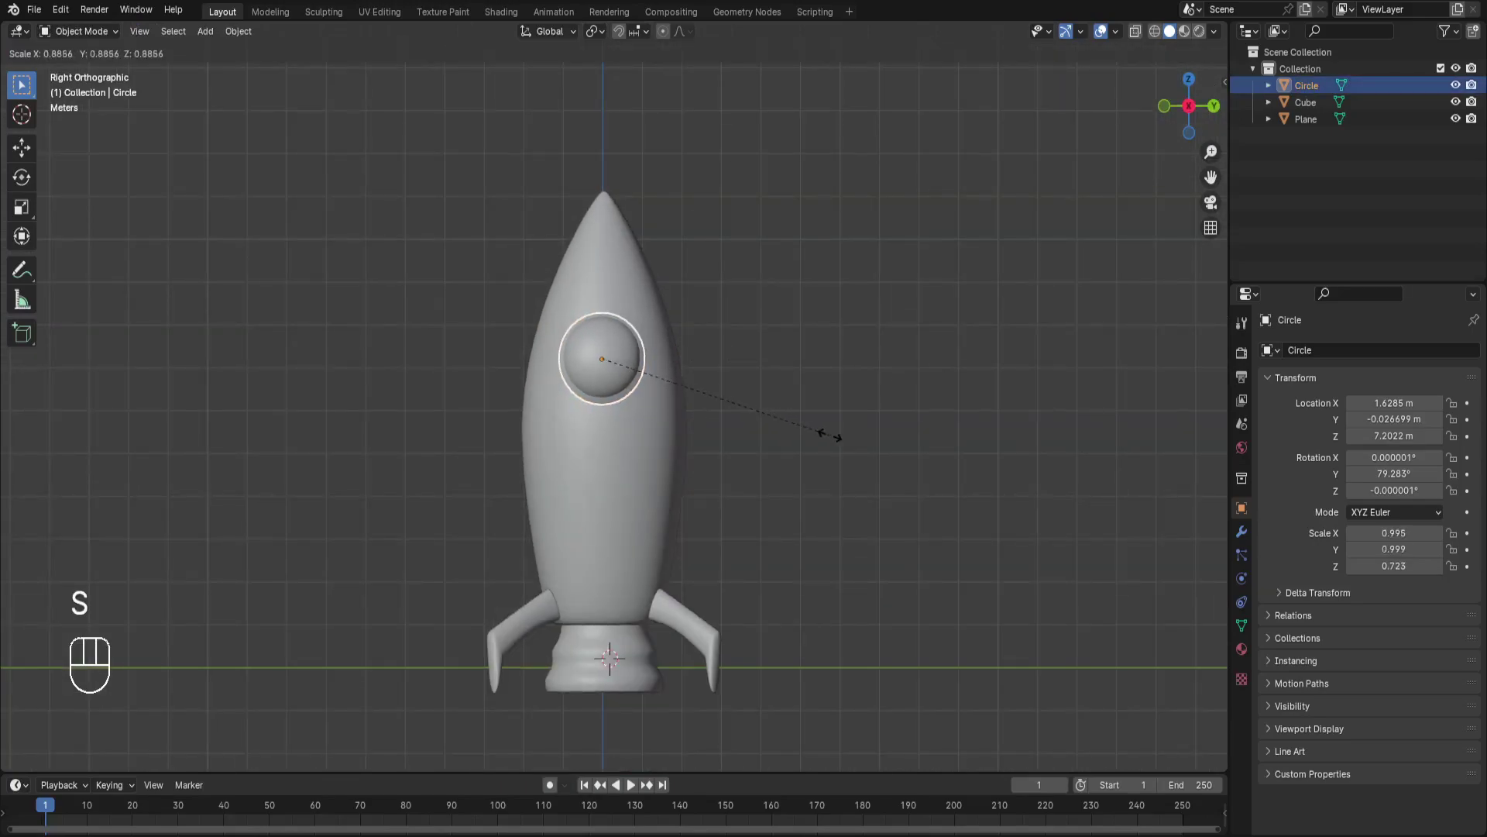
{"action": "left_click", "coordinate": [836, 441]}
{"action": "middle_click", "coordinate": [866, 438]}
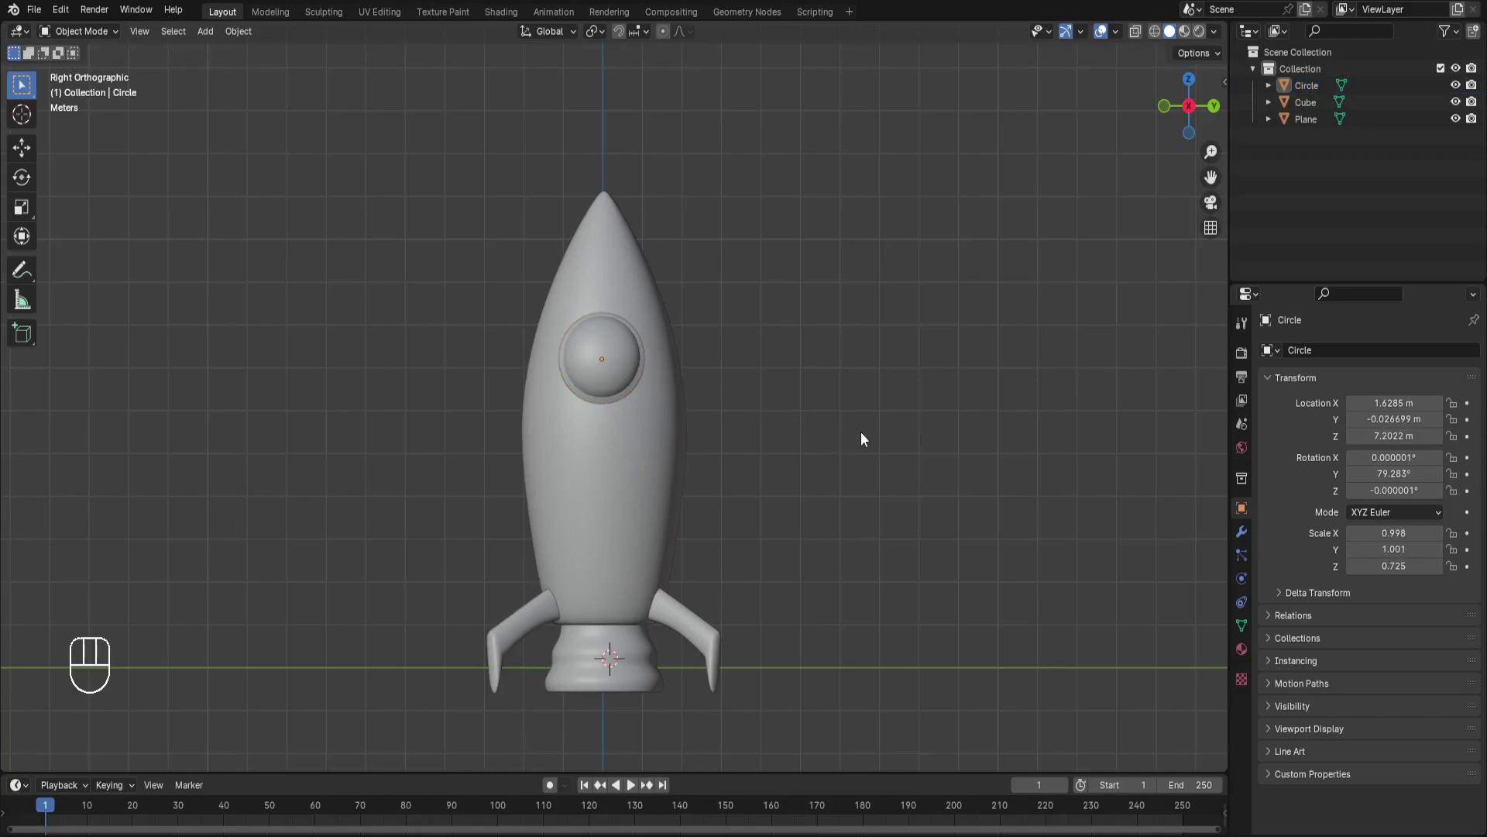
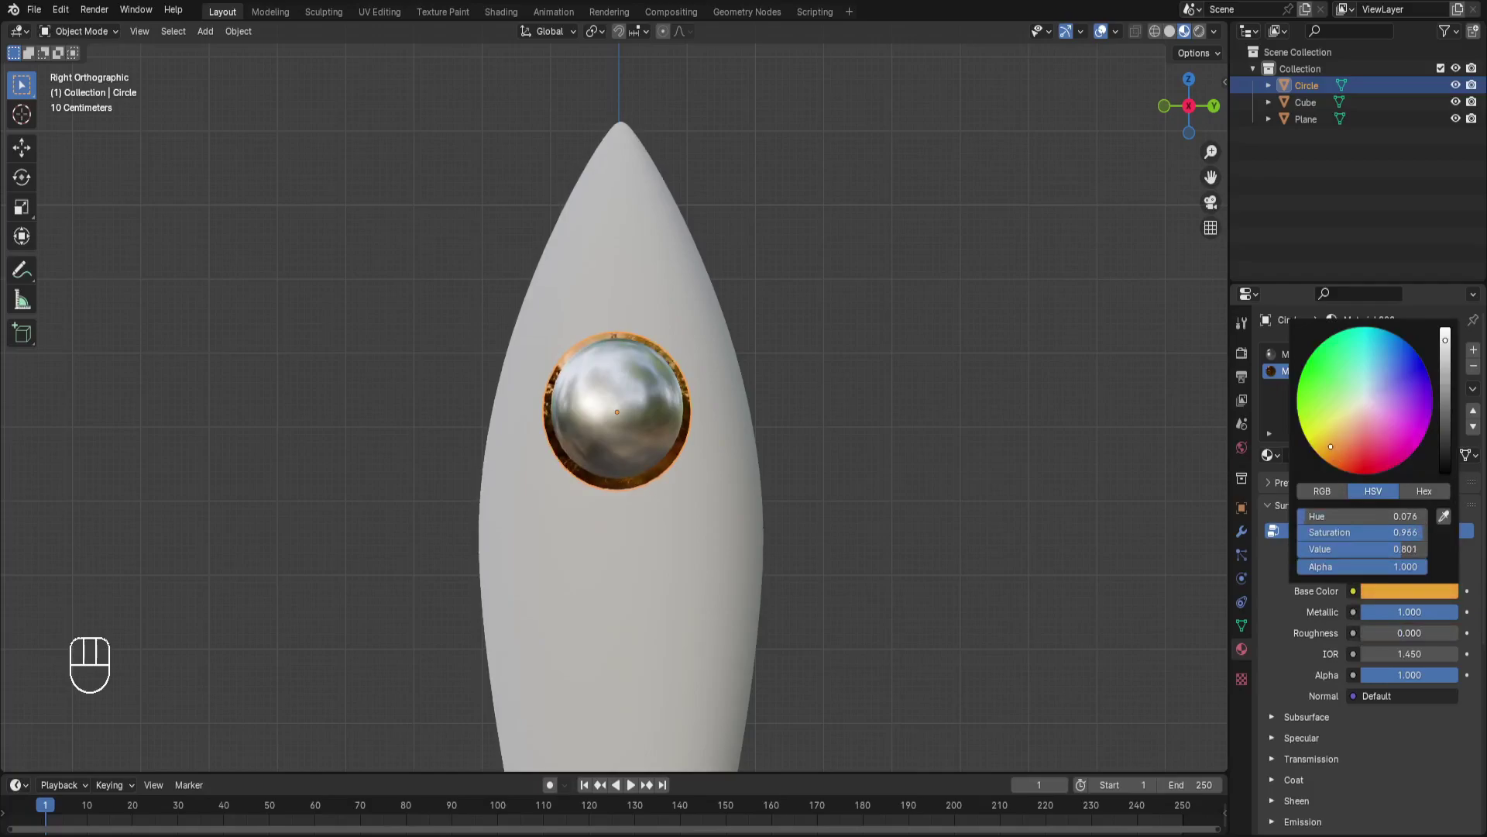
Confirm the copper-orange metallic colour for the porthole rim material
{"action": "left_click", "coordinate": [1023, 480]}
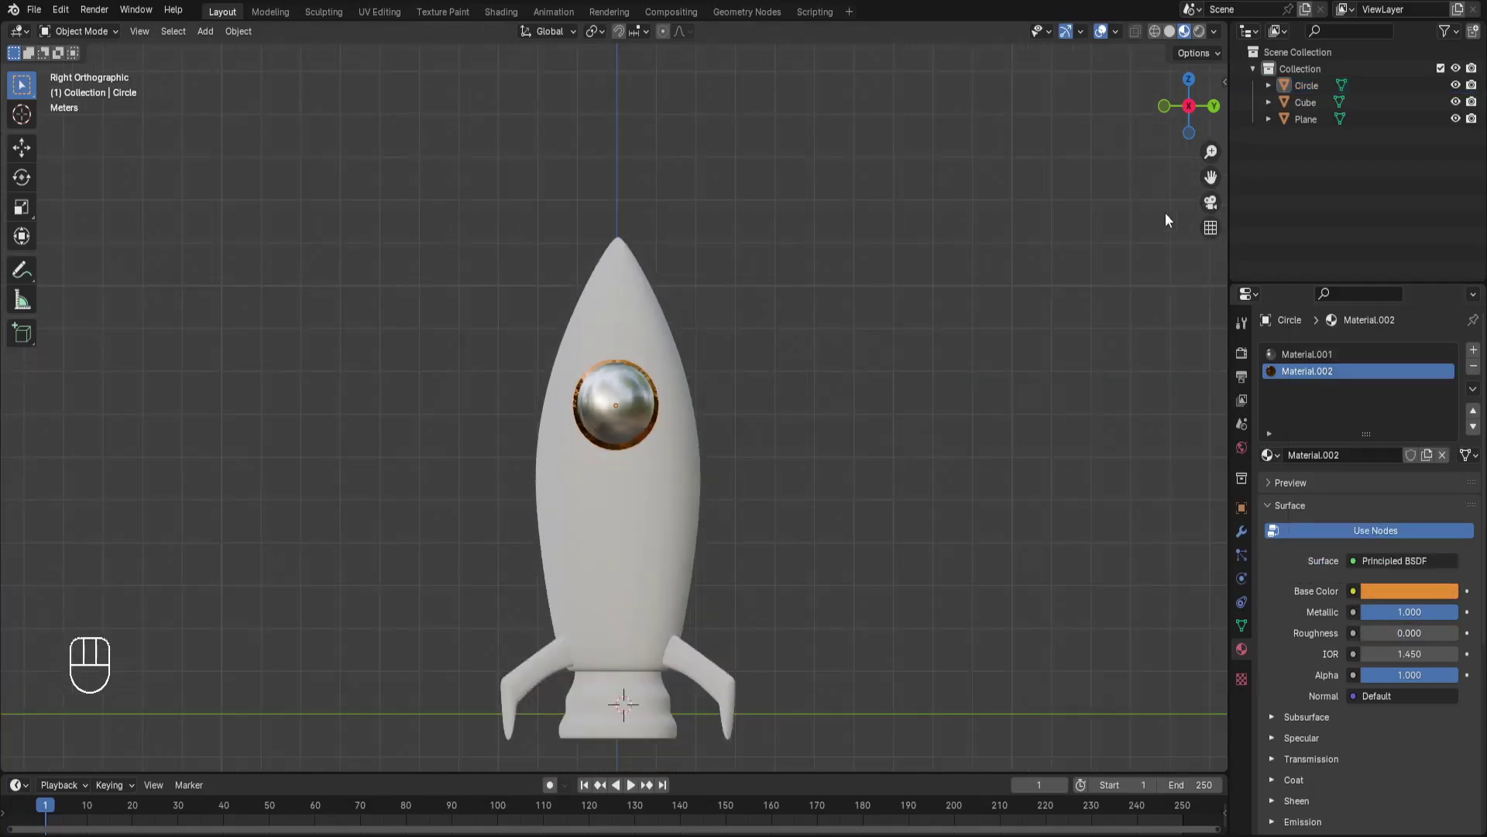
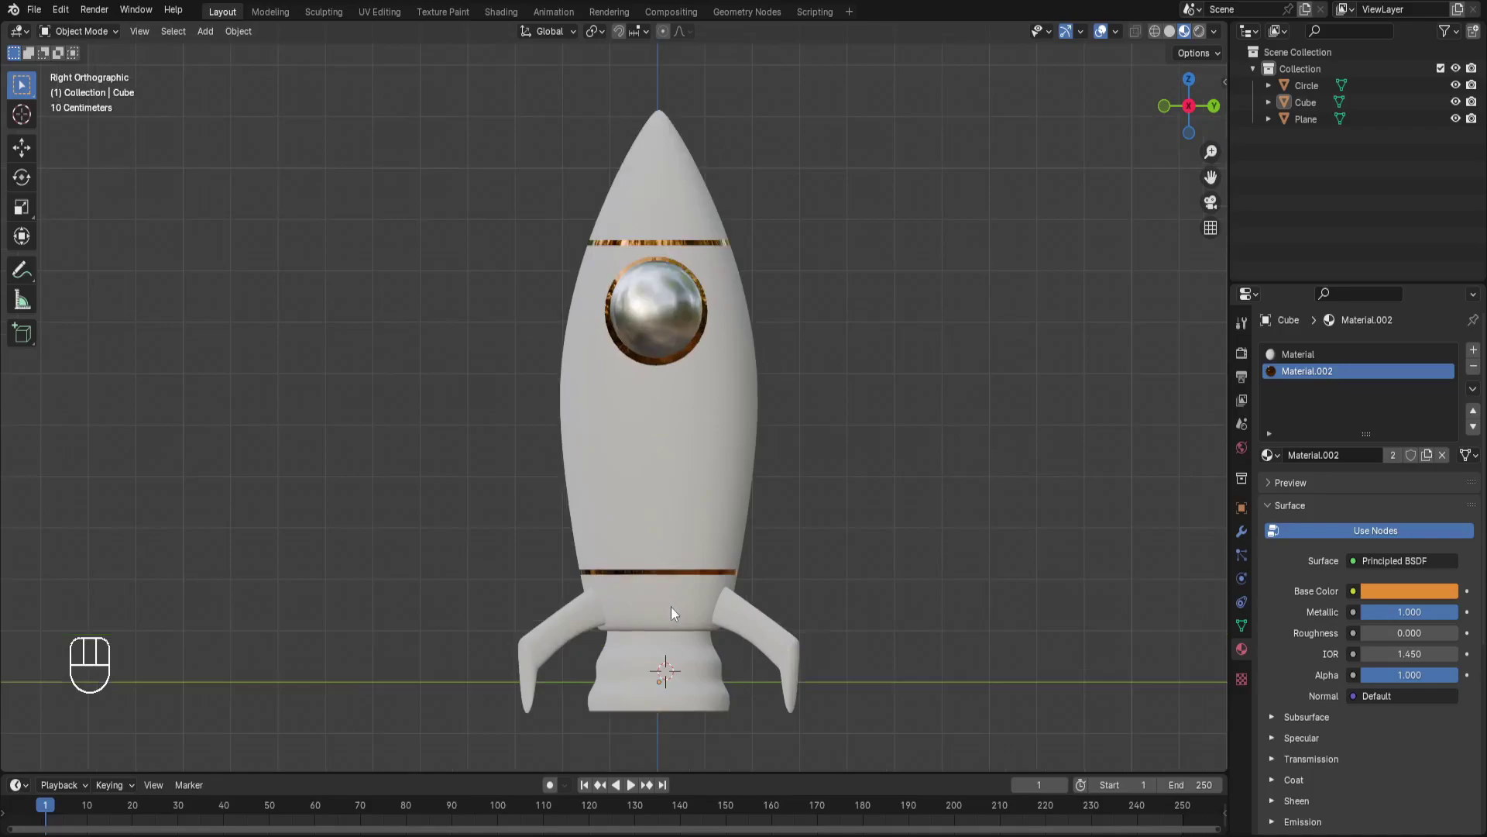
Create a new glossy black metallic material for the rocket base
{"action": "middle_click", "coordinate": [685, 659]}
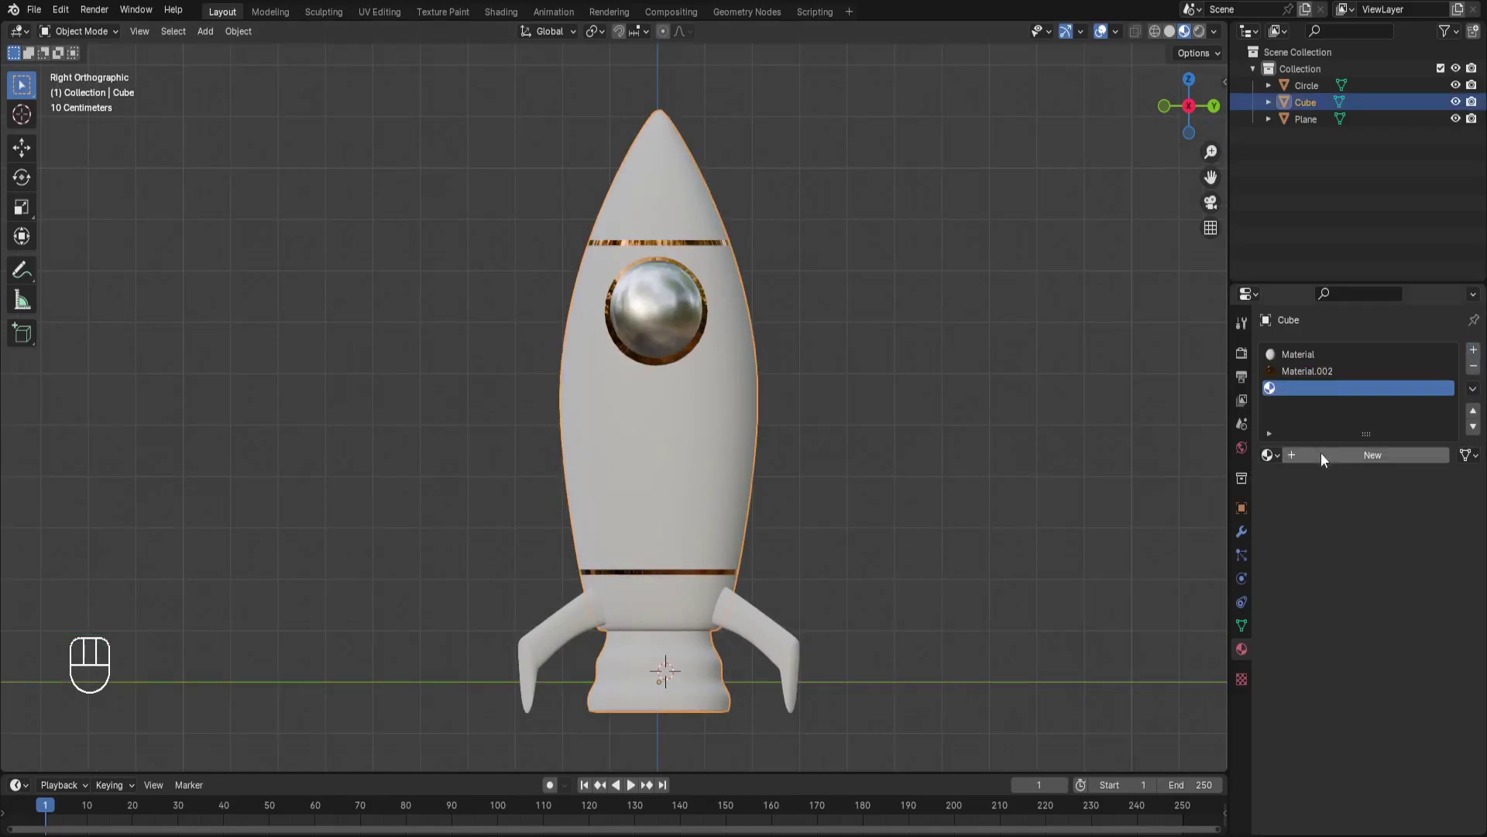
{"action": "left_click", "coordinate": [1394, 599]}
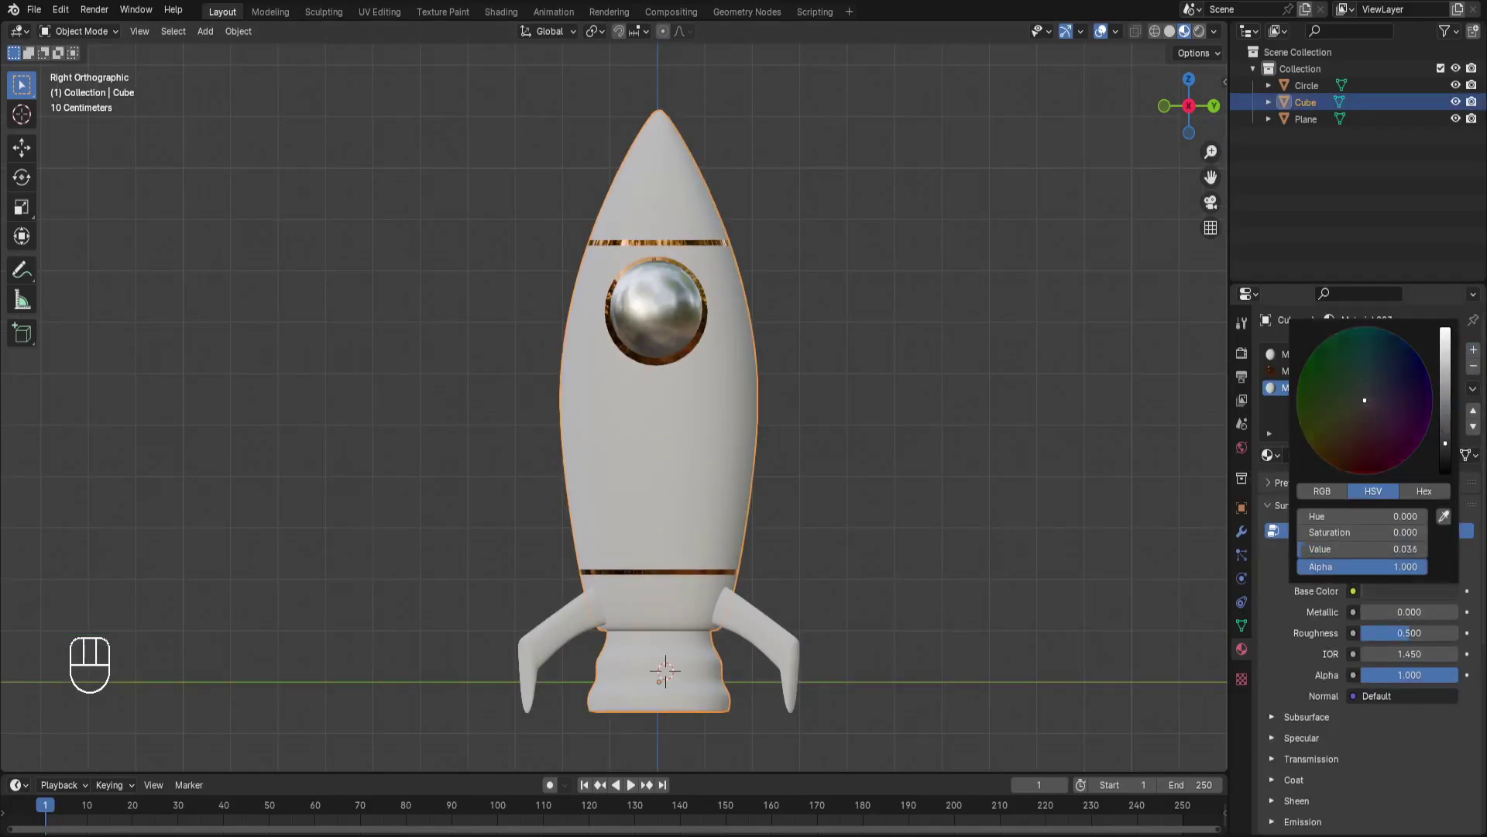
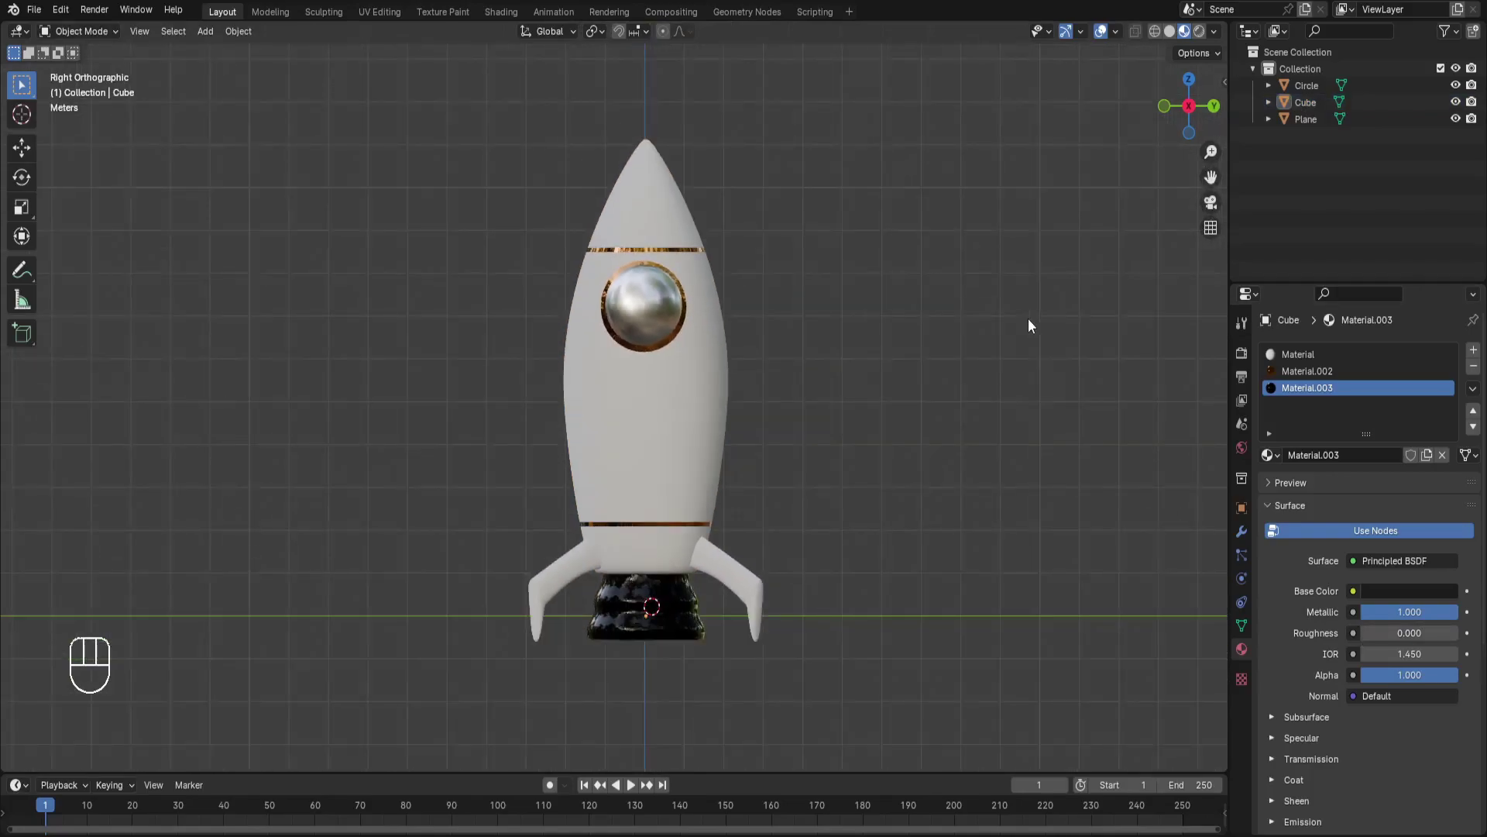
{"action": "key", "text": "Delete"}
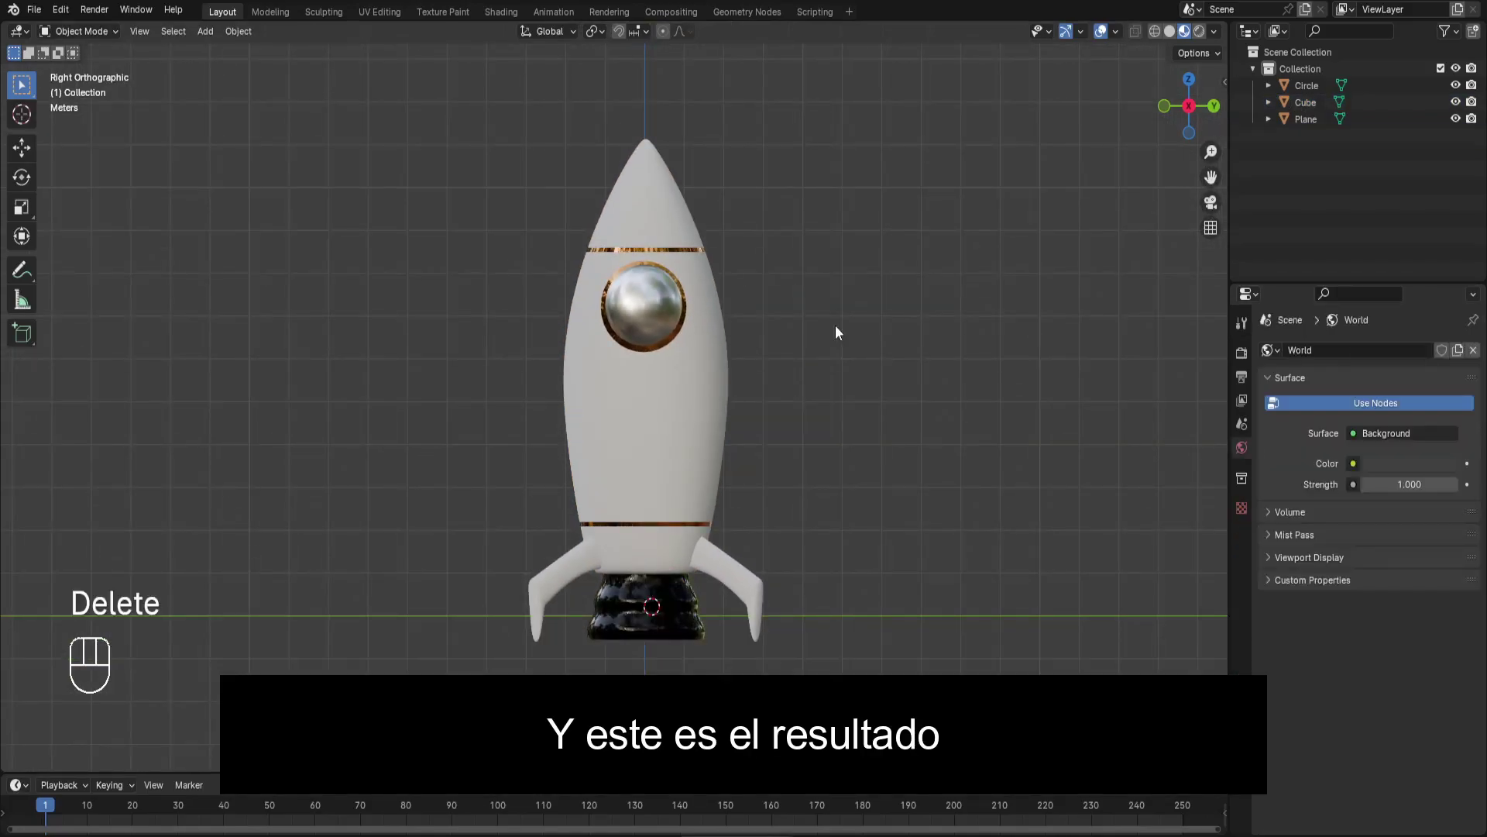